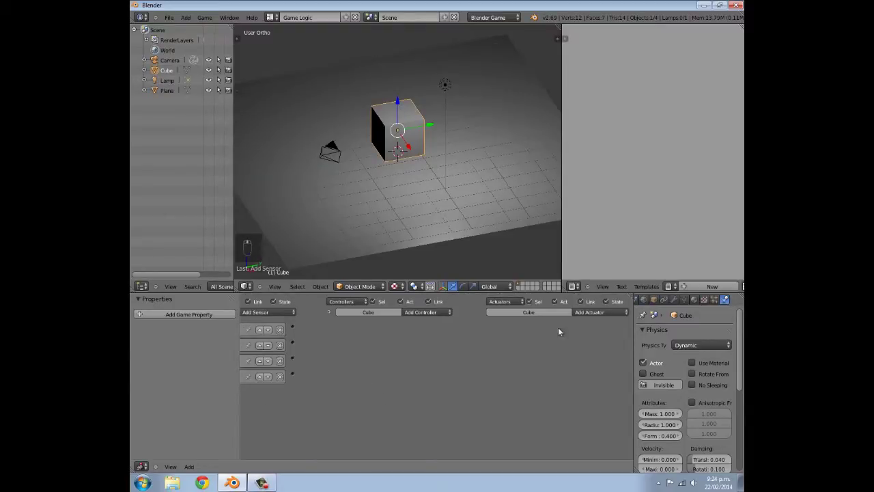
Step: Add Motion and Visibility actuators and a Boolean game property named invisible
{"action": "left_click", "coordinate": [601, 318]}
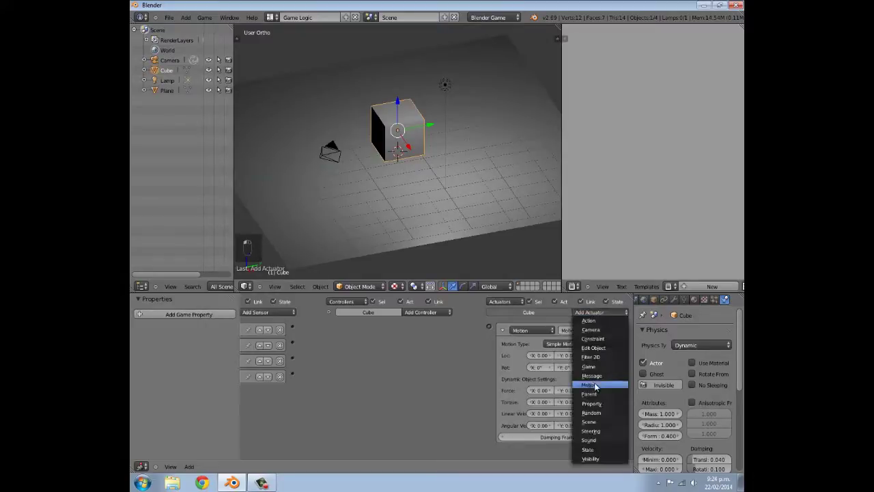
{"action": "left_click_drag", "start_coordinate": [425, 347], "coordinate": [384, 332]}
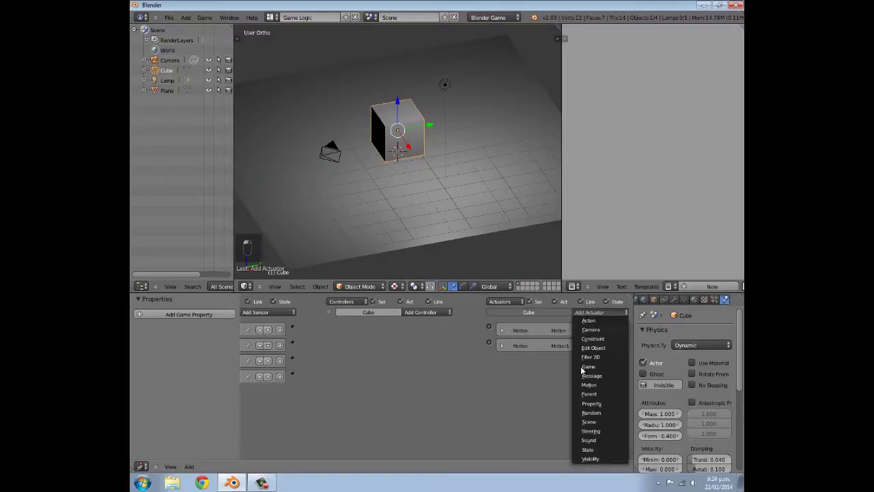
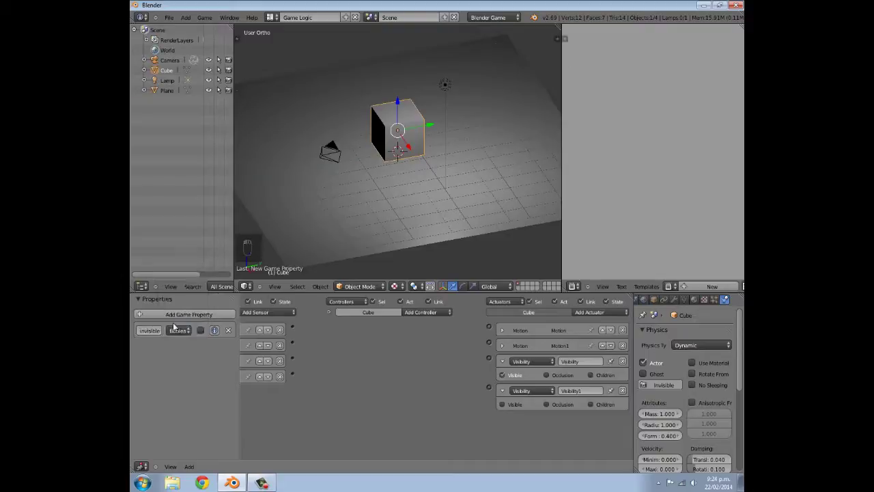
{"action": "left_click_drag", "start_coordinate": [216, 333], "coordinate": [243, 385]}
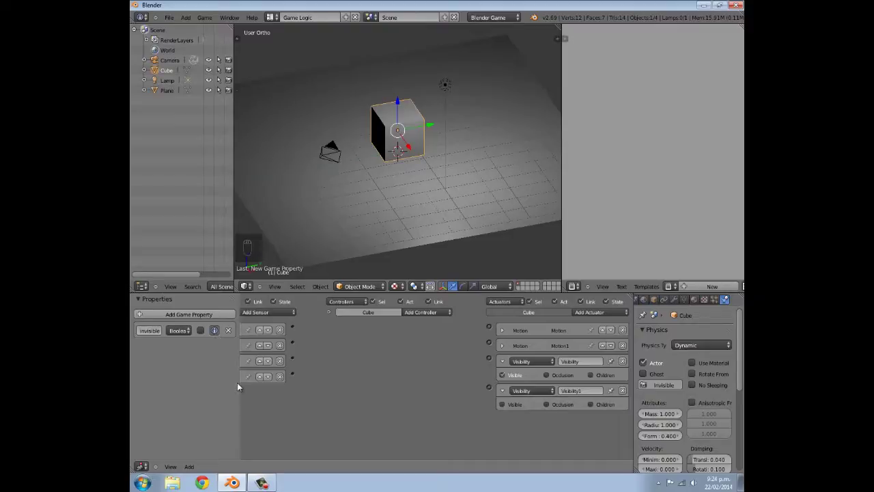
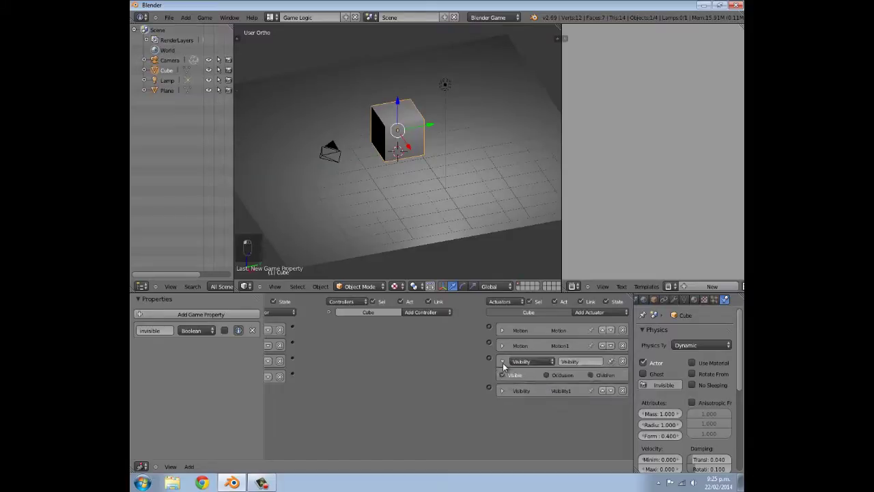
Step: Rename a keyboard sensor, clearing its old name and typing the new one
{"action": "left_click_drag", "start_coordinate": [373, 355], "coordinate": [365, 336]}
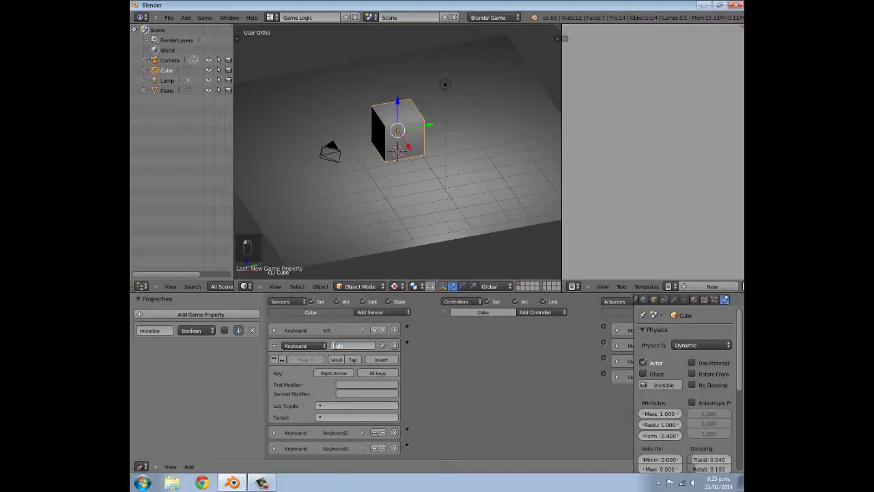
{"action": "left_click", "coordinate": [316, 408]}
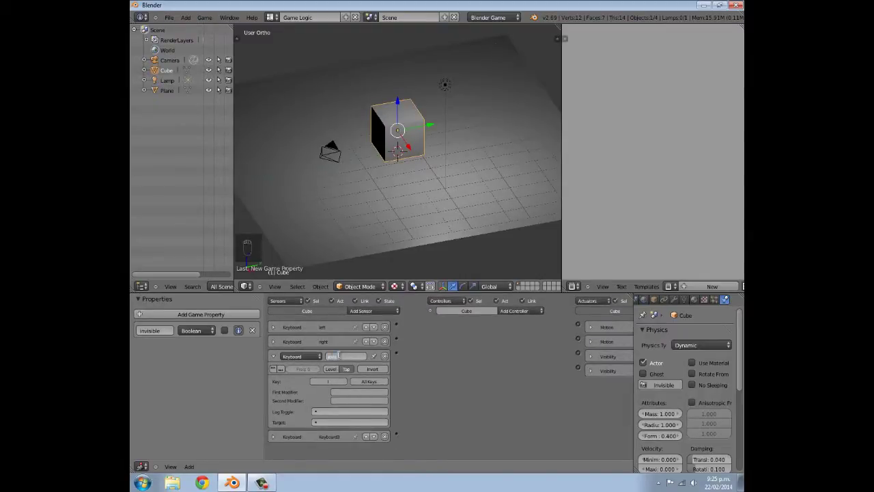
{"action": "key", "text": "BackSpace"}
{"action": "key", "text": "BackSpace"}
{"action": "key", "text": "BackSpace"}
{"action": "key", "text": "g"}
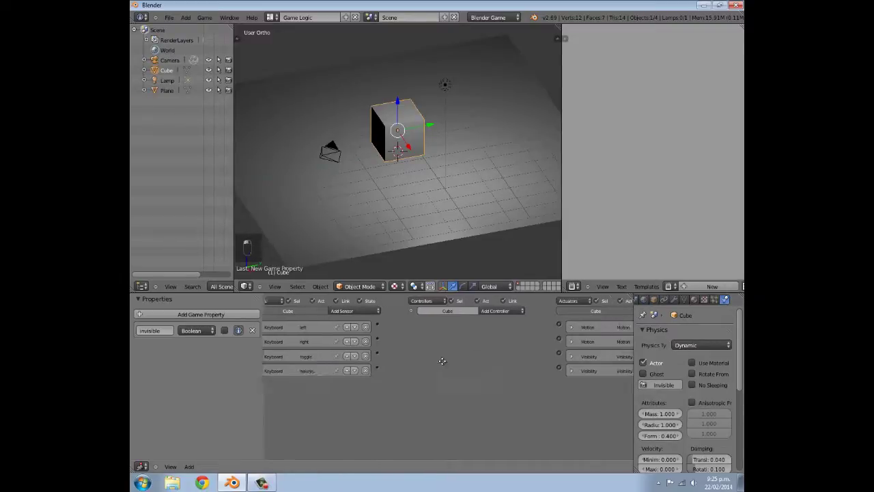
Step: Add two Property actuators for setting invisible to True and False
{"action": "left_click", "coordinate": [442, 345]}
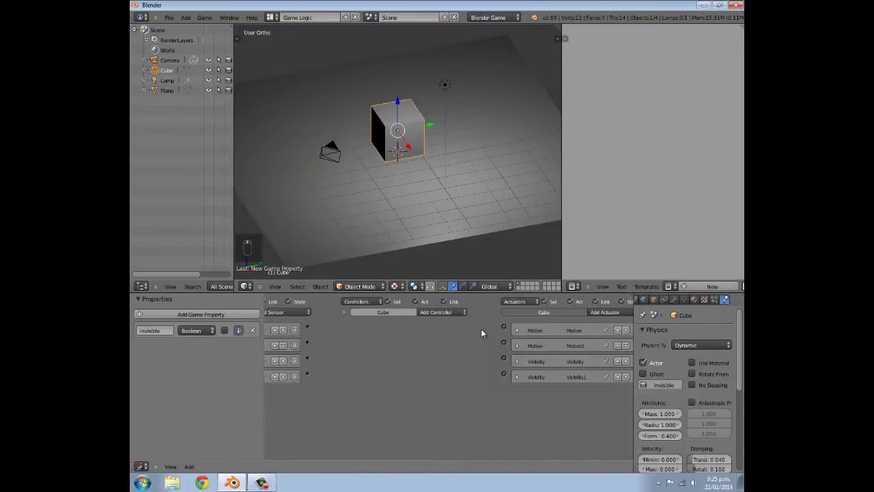
{"action": "left_click_drag", "start_coordinate": [588, 316], "coordinate": [600, 384]}
{"action": "left_click", "coordinate": [600, 310]}
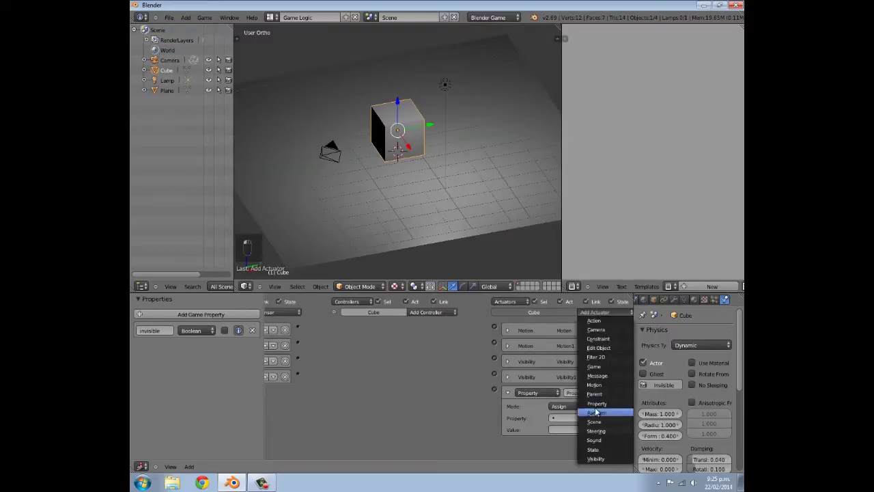
{"action": "left_click", "coordinate": [193, 333]}
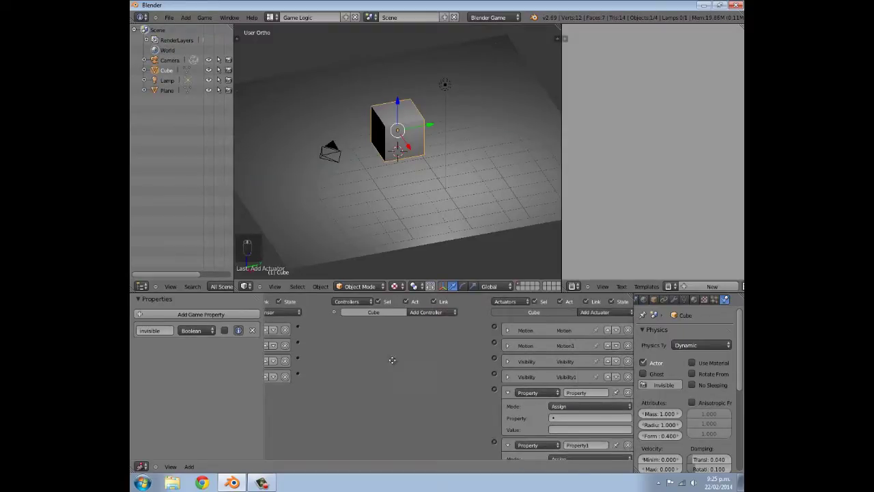
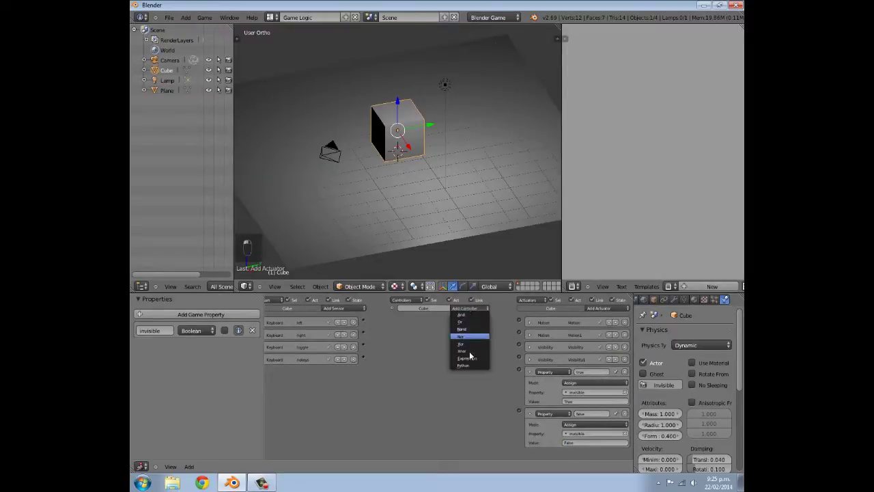
Step: Add a Python controller and link it to the Property actuators
{"action": "left_click", "coordinate": [459, 370]}
{"action": "left_click_drag", "start_coordinate": [357, 331], "coordinate": [441, 334]}
{"action": "left_click_drag", "start_coordinate": [480, 332], "coordinate": [477, 326]}
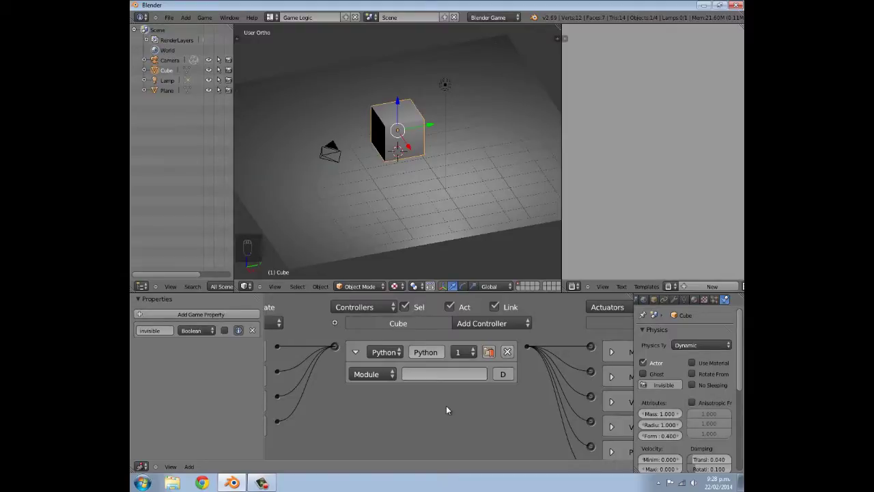
Step: Turn the empty area into a Text Editor and create a new text named Test.py
{"action": "left_click_drag", "start_coordinate": [393, 356], "coordinate": [709, 288]}
{"action": "left_click_drag", "start_coordinate": [709, 287], "coordinate": [704, 292]}
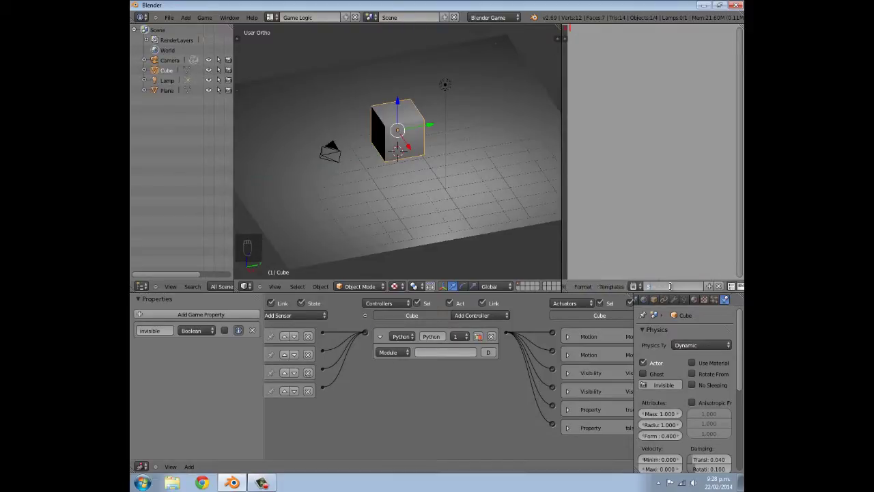
{"action": "key", "text": "BackSpace"}
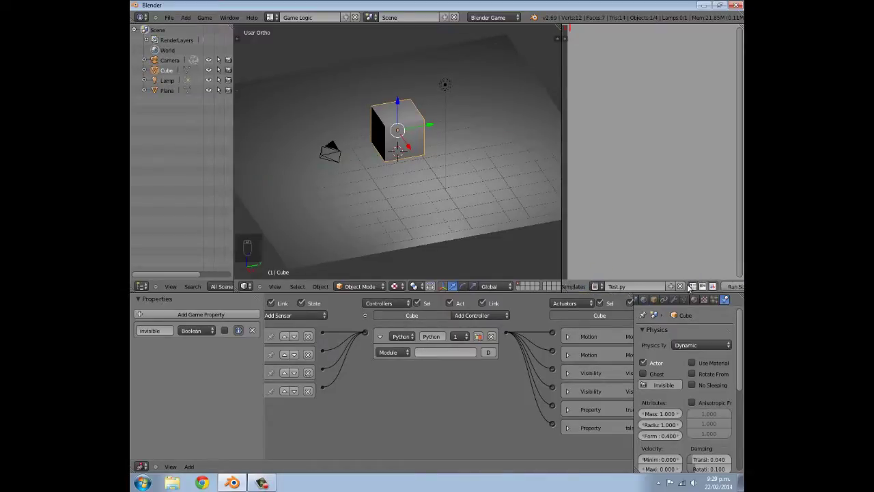
Step: Write the function header def main(cont): in Test.py
{"action": "left_click_drag", "start_coordinate": [668, 288], "coordinate": [677, 288]}
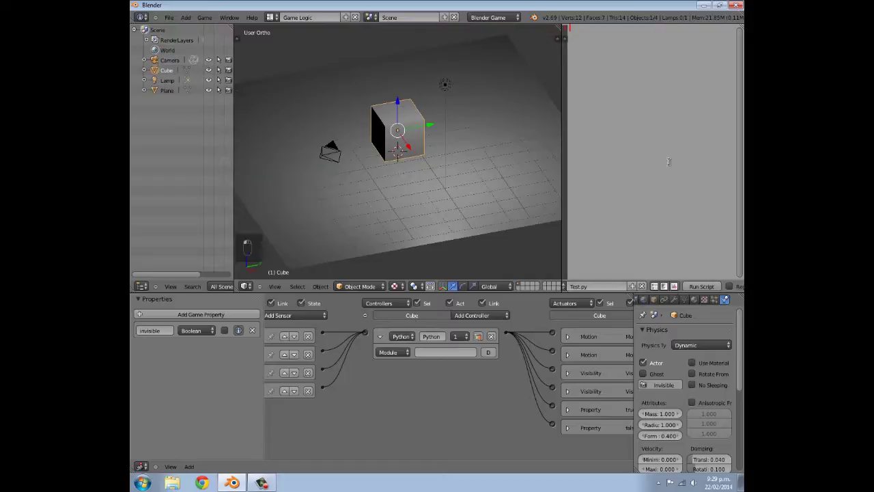
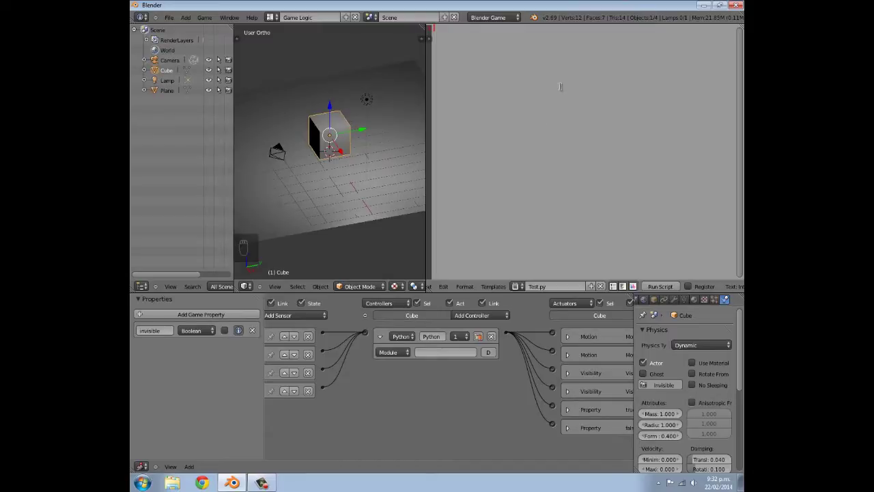
{"action": "key", "text": "d"}
{"action": "key", "text": "e"}
{"action": "key", "text": "f"}
{"action": "key", "text": "space"}
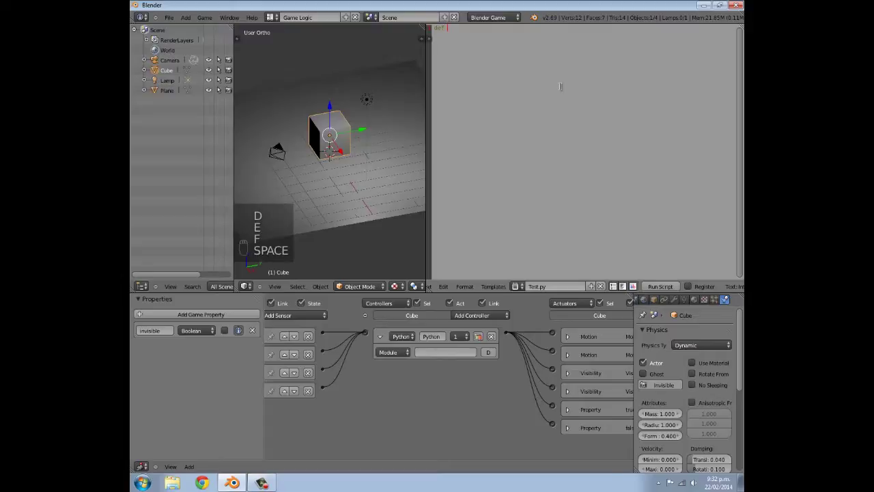
{"action": "key", "text": "m"}
{"action": "key", "text": "a"}
{"action": "key", "text": "i"}
{"action": "key", "text": "n"}
{"action": "key", "text": "shift+9"}
{"action": "key", "text": "c"}
{"action": "key", "text": "o"}
{"action": "key", "text": "n"}
{"action": "key", "text": "t"}
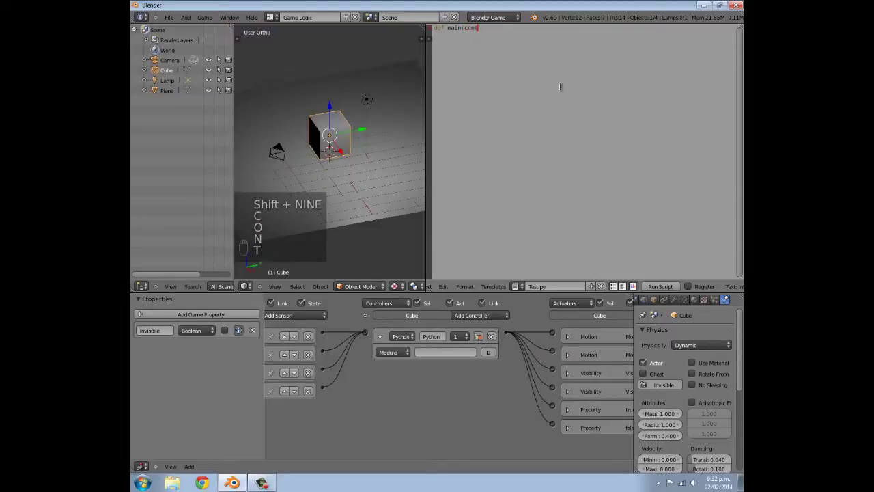
{"action": "key", "text": "shift+0"}
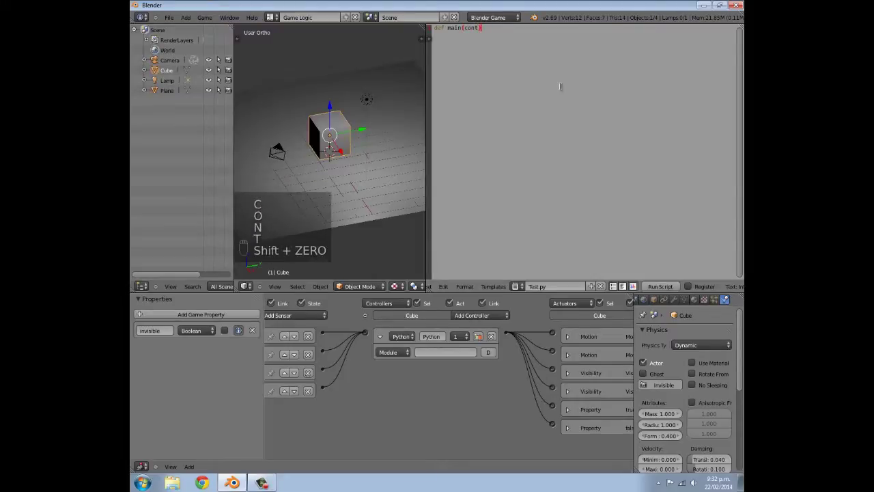
{"action": "key", "text": "shift+;"}
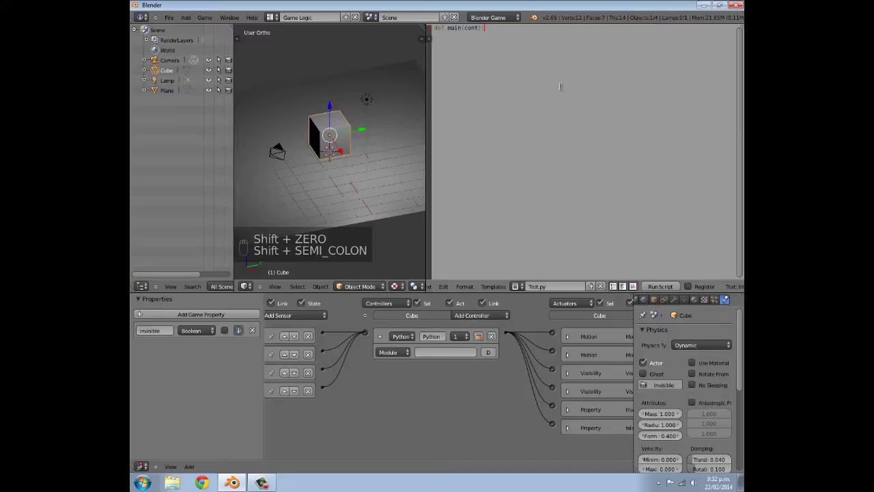
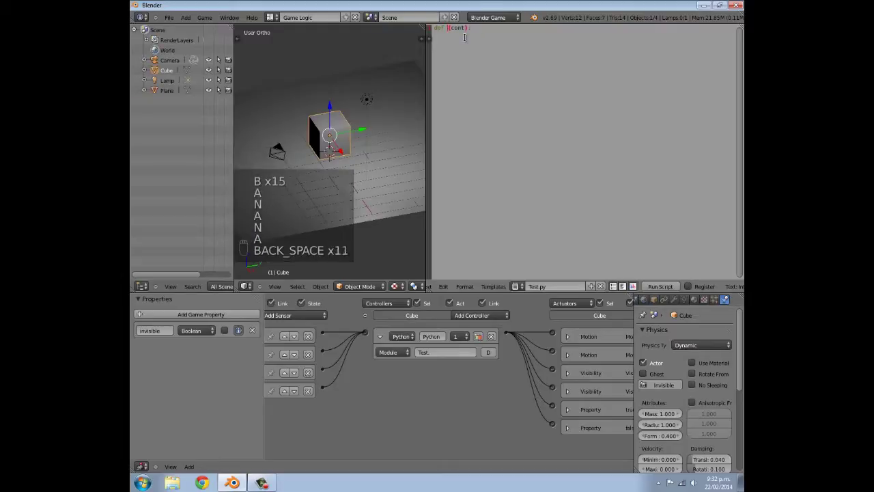
Step: Rename the function to Test so the controller module Test.Test resolves
{"action": "key", "text": "t"}
{"action": "key", "text": "e"}
{"action": "key", "text": "s"}
{"action": "key", "text": "t"}
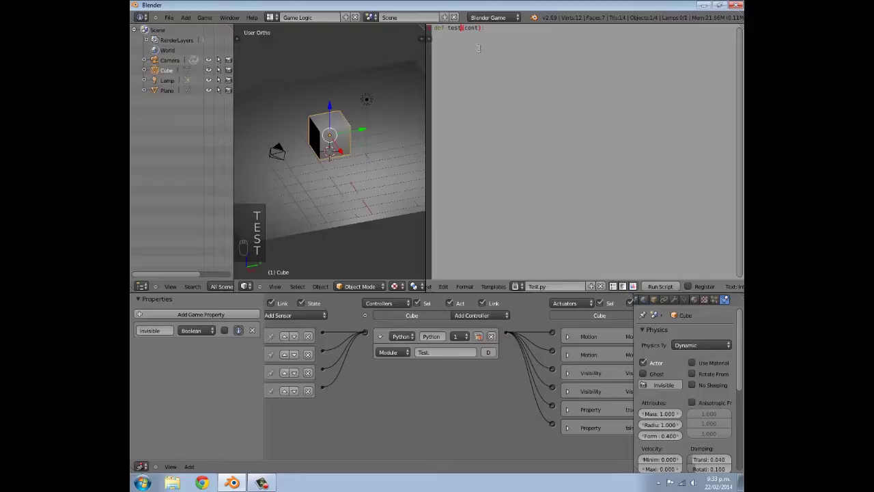
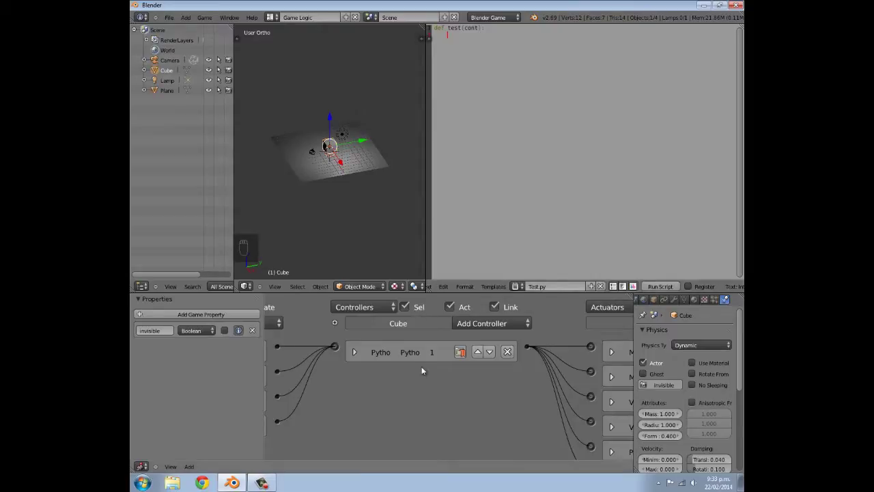
Step: Add the line left = cont.sensors["left"] inside the function body of Test.py
{"action": "middle_click", "coordinate": [472, 368]}
{"action": "key", "text": "space"}
{"action": "key", "text": "BackSpace"}
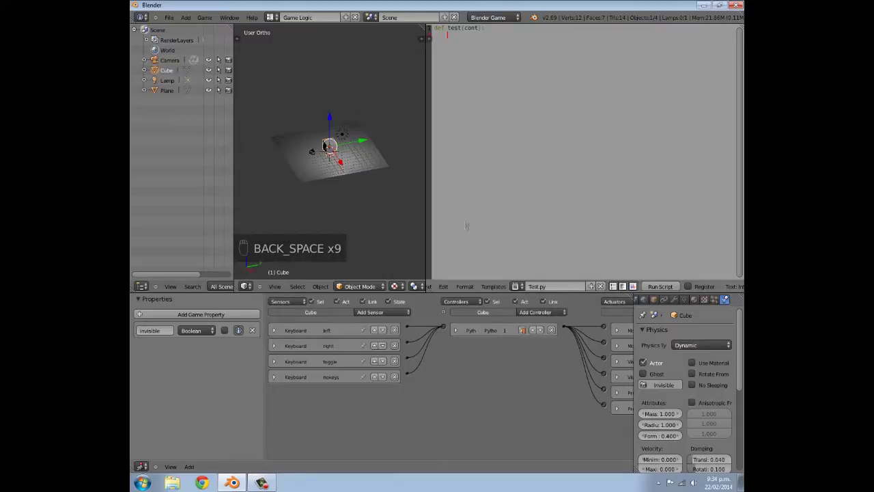
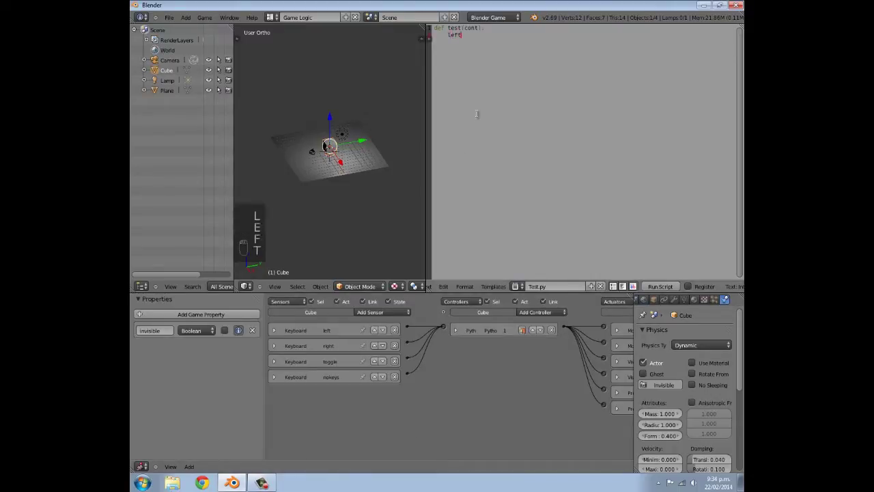
{"action": "key", "text": "space"}
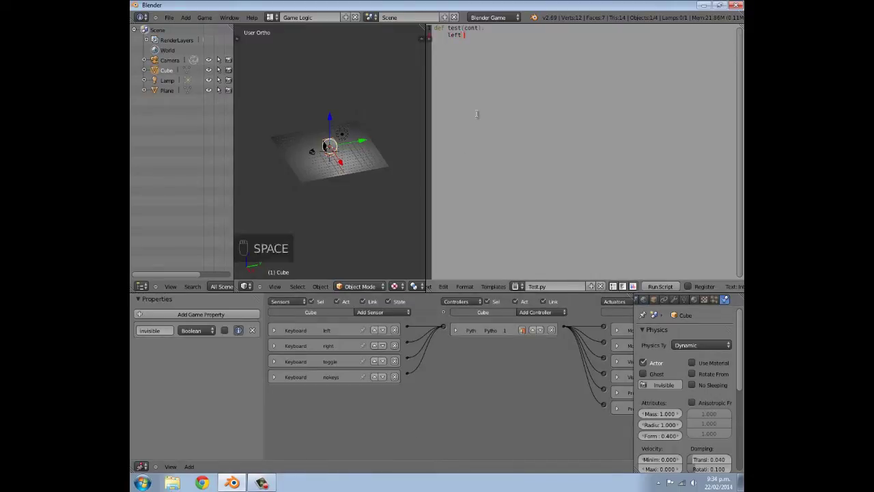
{"action": "key", "text": "space"}
{"action": "key", "text": "="}
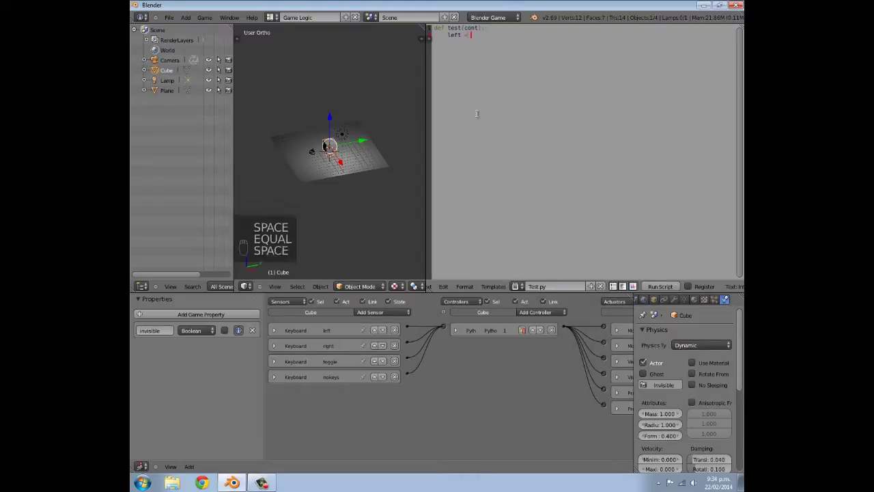
{"action": "key", "text": "c"}
{"action": "key", "text": "o"}
{"action": "key", "text": "n"}
{"action": "key", "text": "t"}
{"action": "key", "text": "BackSpace"}
{"action": "key", "text": "c"}
{"action": "key", "text": "c"}
{"action": "key", "text": "c"}
{"action": "key", "text": "o"}
{"action": "key", "text": "n"}
{"action": "key", "text": "t"}
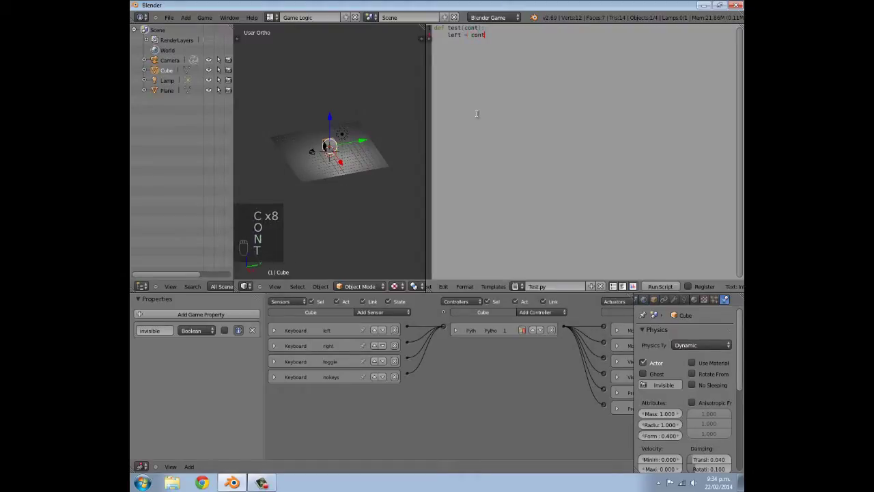
{"action": "key", "text": "."}
{"action": "key", "text": "s"}
{"action": "key", "text": "e"}
{"action": "key", "text": "n"}
{"action": "key", "text": "s"}
{"action": "key", "text": "o"}
{"action": "key", "text": "r"}
{"action": "key", "text": "s"}
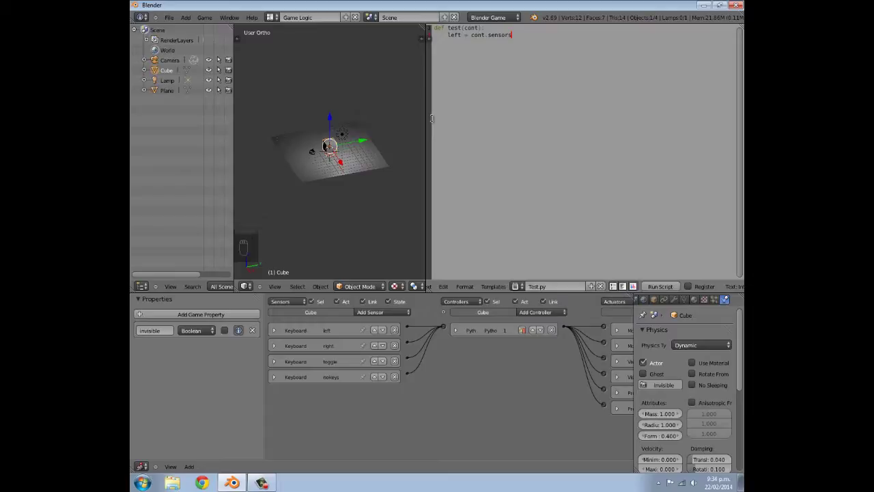
{"action": "key", "text": "["}
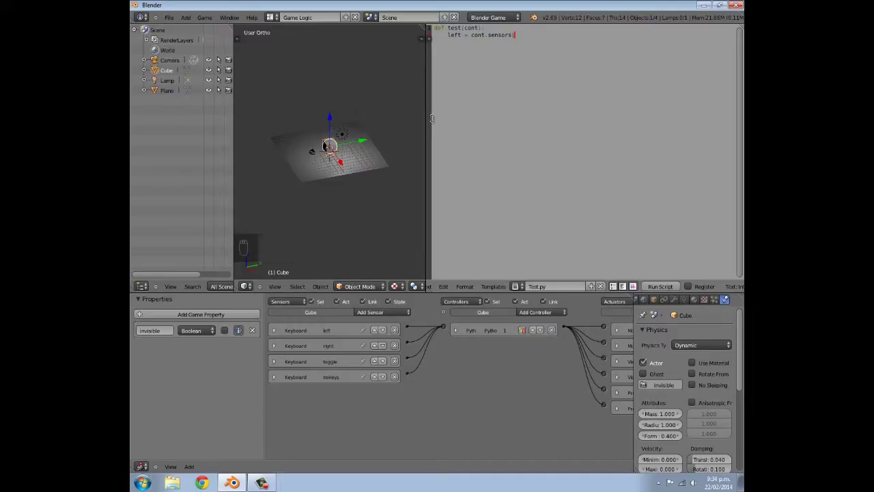
{"action": "key", "text": "shift+'"}
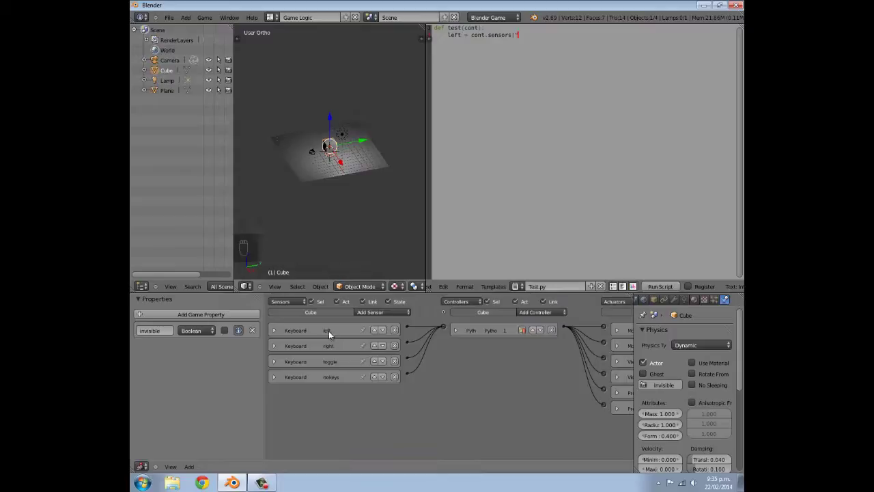
{"action": "key", "text": "l"}
{"action": "key", "text": "e"}
{"action": "key", "text": "f"}
{"action": "key", "text": "t"}
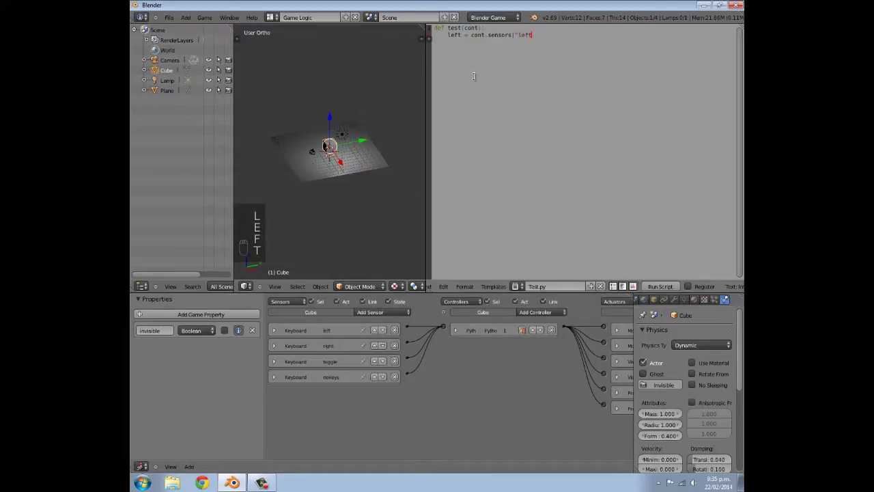
{"action": "key", "text": "shift+'"}
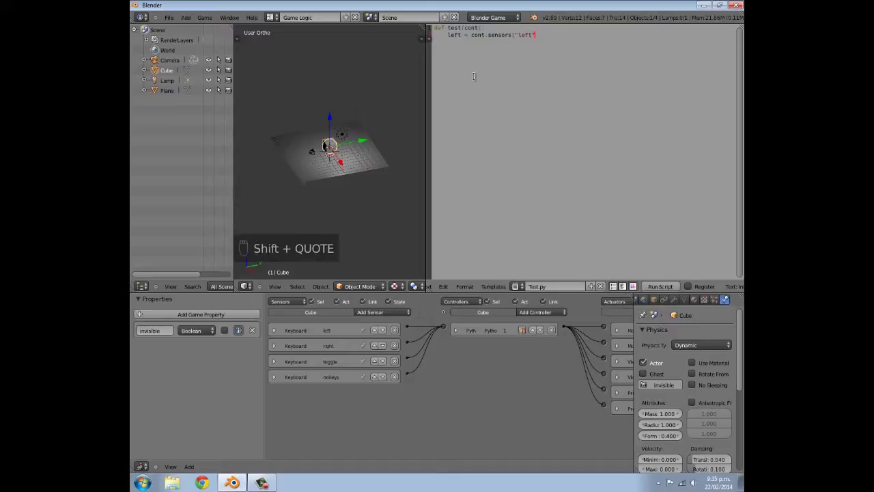
{"action": "key", "text": "]"}
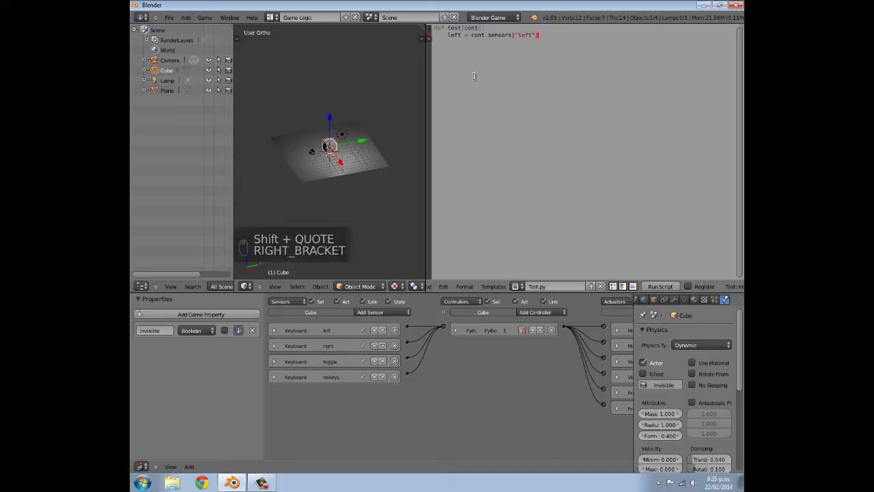
{"action": "key", "text": "Return"}
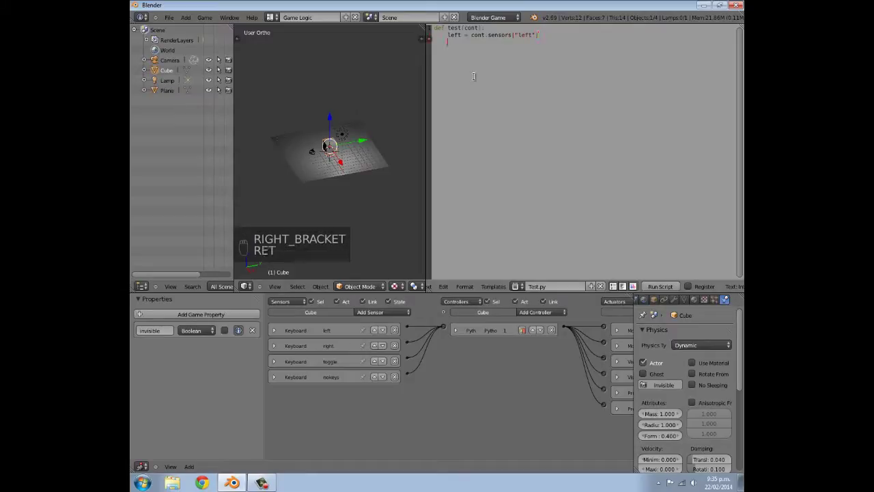
Step: Add the line right = cont.sensors["right"] for the right keyboard sensor
{"action": "key", "text": "r"}
{"action": "key", "text": "i"}
{"action": "key", "text": "g"}
{"action": "key", "text": "h"}
{"action": "key", "text": "t"}
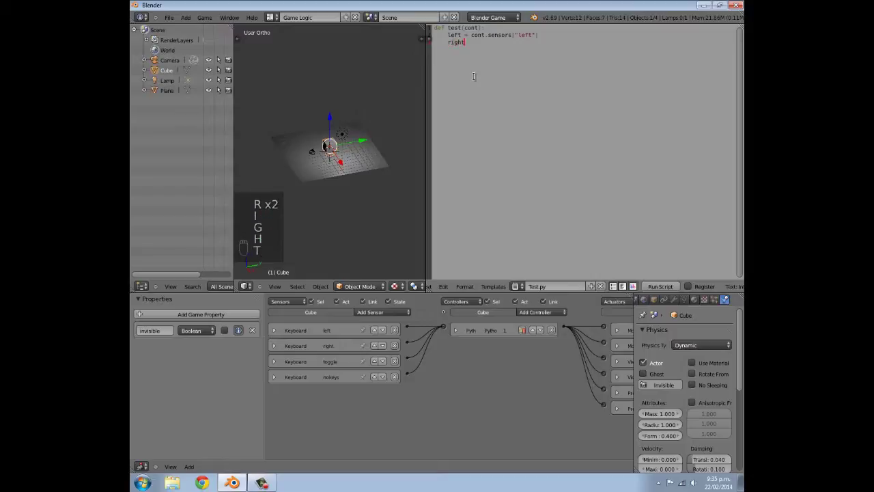
{"action": "key", "text": "space"}
{"action": "key", "text": "="}
{"action": "key", "text": "space"}
{"action": "key", "text": "c"}
{"action": "key", "text": "o"}
{"action": "key", "text": "n"}
{"action": "key", "text": "t"}
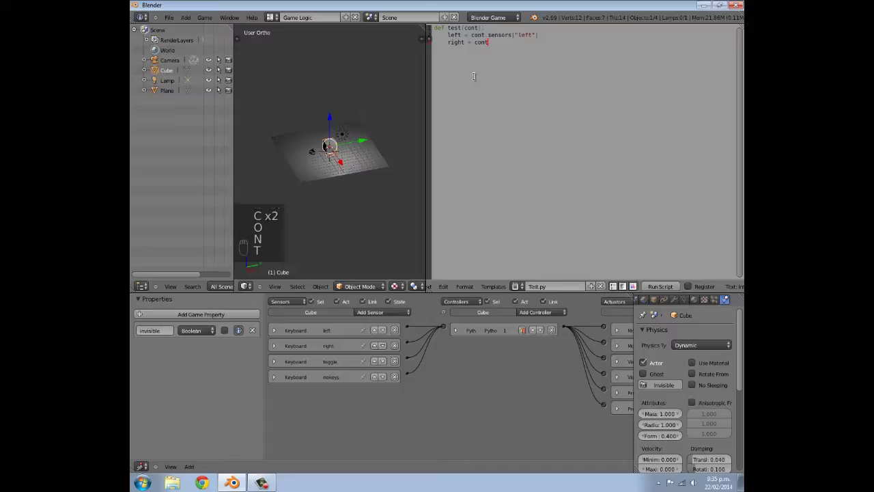
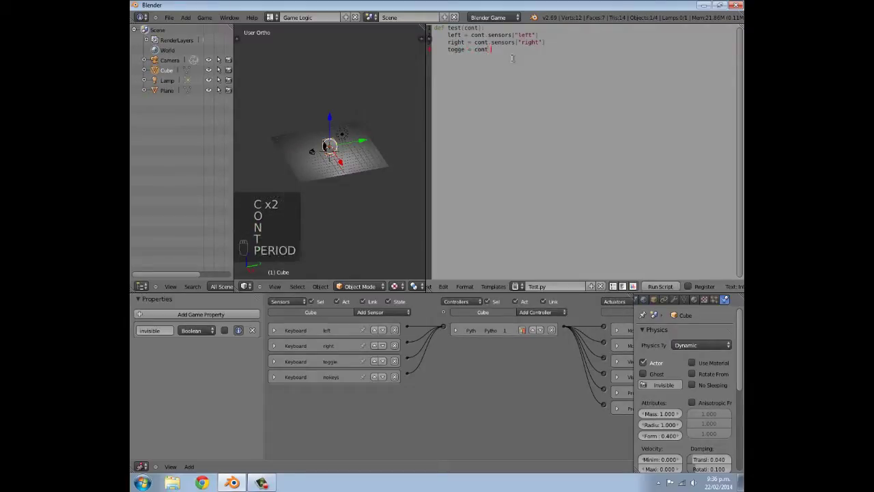
Step: Add the line toggle = cont.sensors["toggle"], correcting the misspelled toggle name
{"action": "key", "text": "."}
{"action": "key", "text": "s"}
{"action": "key", "text": "e"}
{"action": "key", "text": "n"}
{"action": "key", "text": "s"}
{"action": "key", "text": "o"}
{"action": "key", "text": "r"}
{"action": "key", "text": "s"}
{"action": "key", "text": "["}
{"action": "key", "text": "shift+'"}
{"action": "key", "text": "t"}
{"action": "key", "text": "o"}
{"action": "key", "text": "g"}
{"action": "key", "text": "g"}
{"action": "key", "text": "l"}
{"action": "key", "text": "e"}
{"action": "key", "text": "shift+'"}
{"action": "key", "text": "]"}
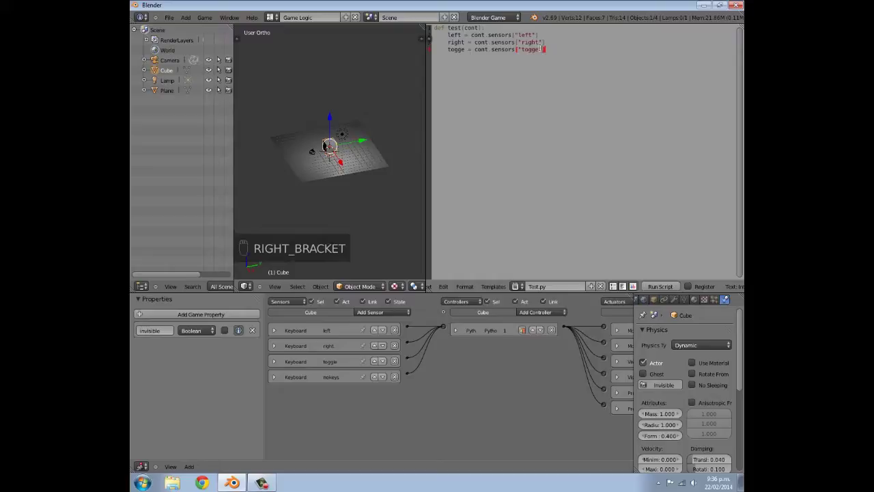
{"action": "key", "text": "Left"}
{"action": "key", "text": "l"}
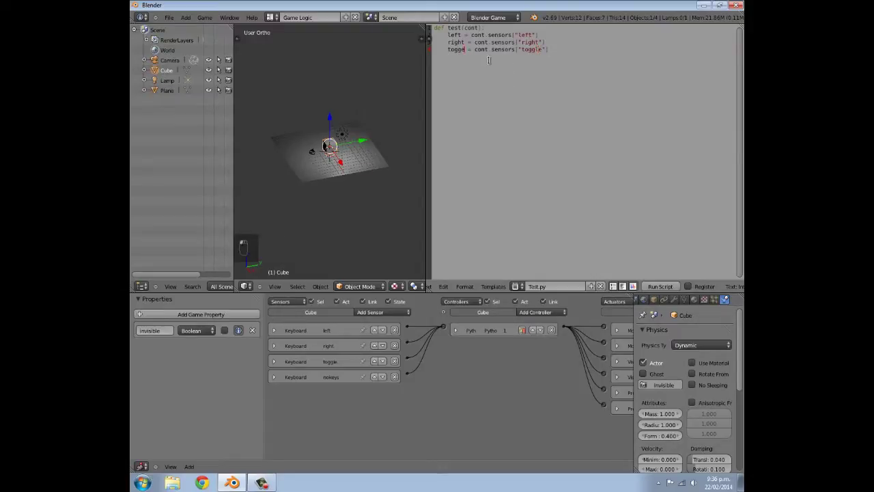
{"action": "key", "text": "Left"}
{"action": "key", "text": "l"}
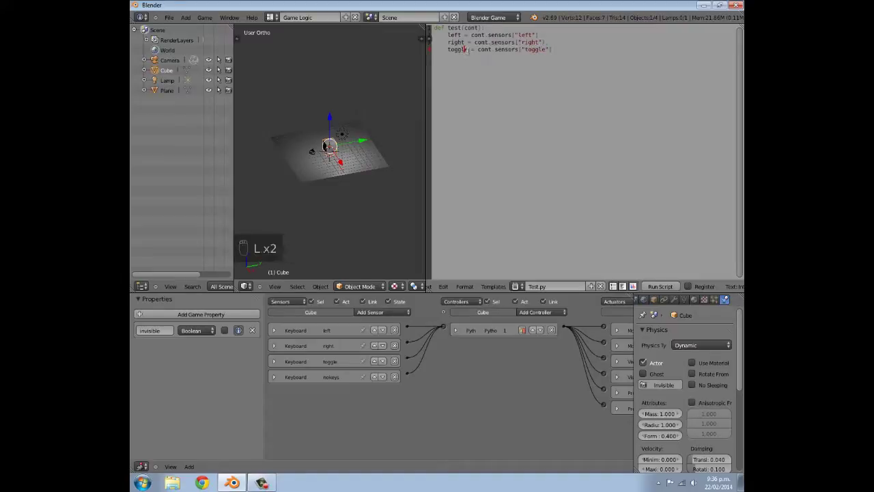
Step: Add the line nokeys = cont.sensors["nokeys"] and leave blank lines after it
{"action": "key", "text": "BackSpace"}
{"action": "key", "text": "n"}
{"action": "key", "text": "o"}
{"action": "key", "text": "k"}
{"action": "key", "text": "e"}
{"action": "key", "text": "y"}
{"action": "key", "text": "s"}
{"action": "key", "text": "space"}
{"action": "key", "text": "="}
{"action": "key", "text": "space"}
{"action": "key", "text": "c"}
{"action": "key", "text": "o"}
{"action": "key", "text": "n"}
{"action": "key", "text": "t"}
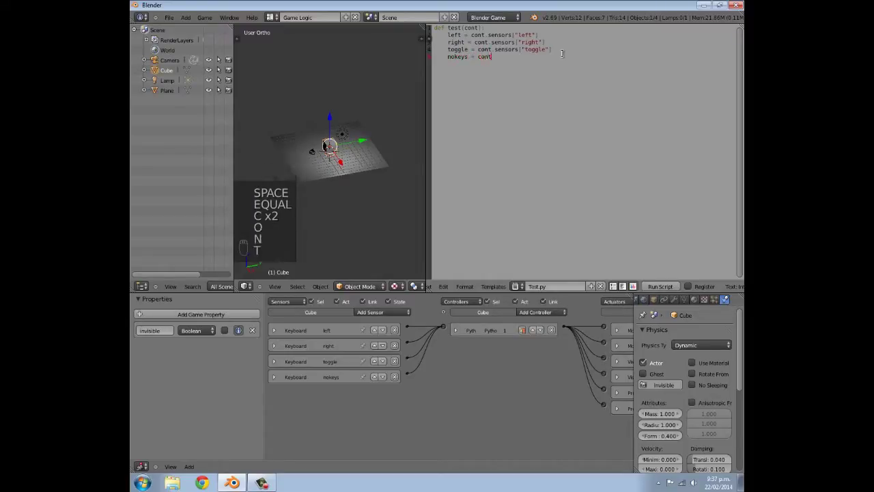
{"action": "key", "text": "."}
{"action": "key", "text": "s"}
{"action": "key", "text": "e"}
{"action": "key", "text": "n"}
{"action": "key", "text": "s"}
{"action": "key", "text": "o"}
{"action": "key", "text": "r"}
{"action": "key", "text": "s"}
{"action": "key", "text": "["}
{"action": "key", "text": "shift+'"}
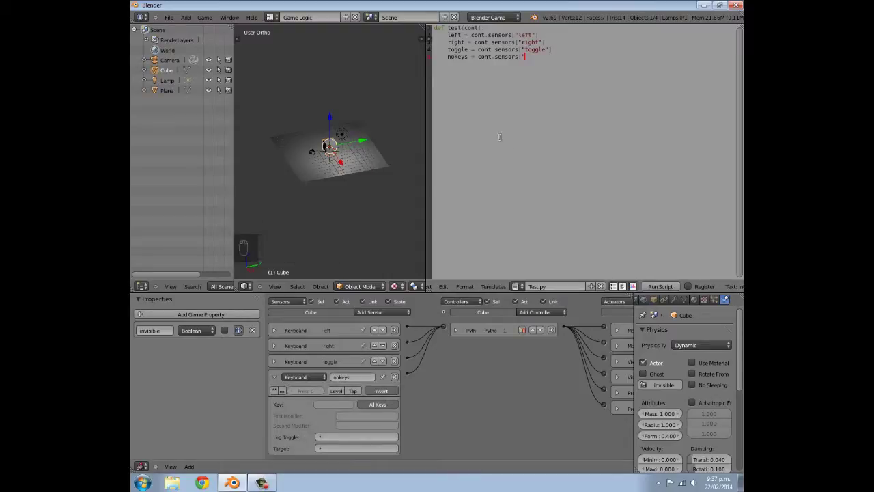
{"action": "key", "text": "n"}
{"action": "key", "text": "o"}
{"action": "key", "text": "k"}
{"action": "key", "text": "e"}
{"action": "key", "text": "y"}
{"action": "key", "text": "s"}
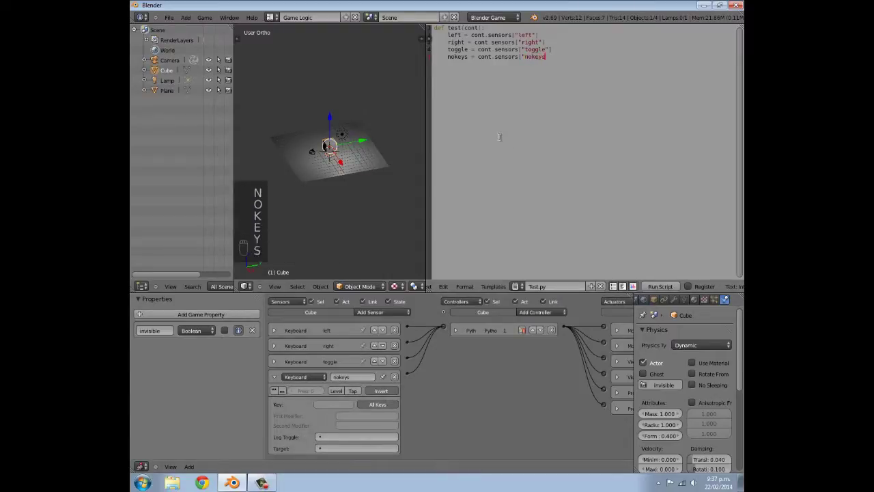
{"action": "key", "text": "shift+'"}
{"action": "key", "text": "]"}
{"action": "key", "text": "Return"}
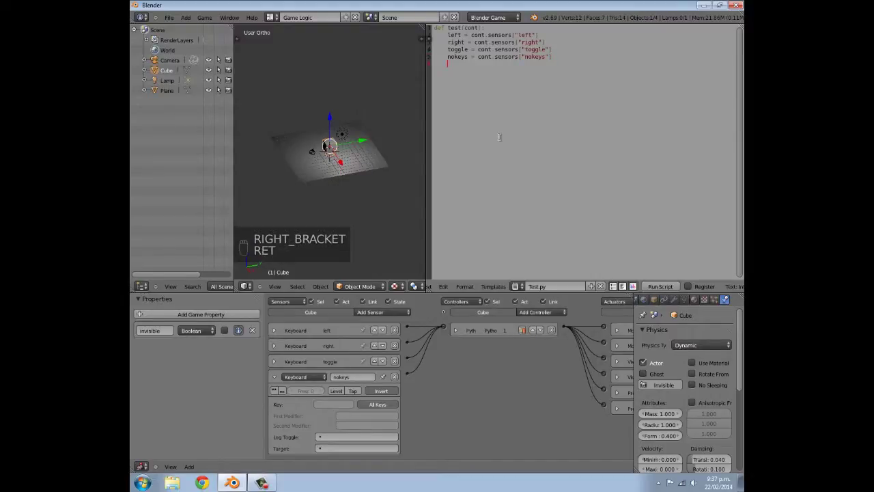
{"action": "key", "text": "Return"}
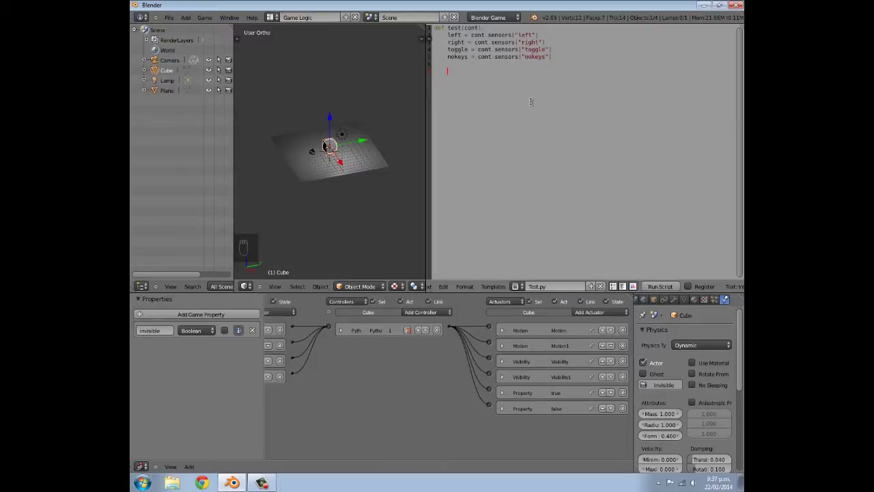
{"action": "key", "text": "BackSpace"}
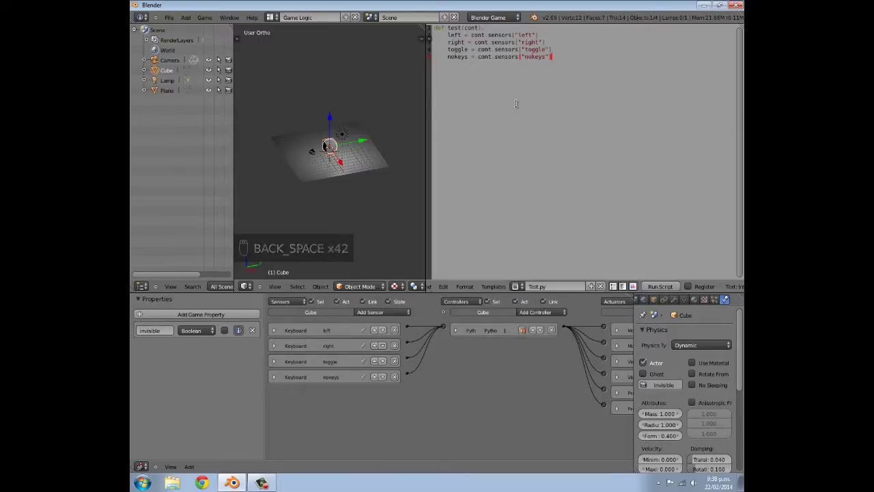
{"action": "key", "text": "Return"}
{"action": "key", "text": "Return"}
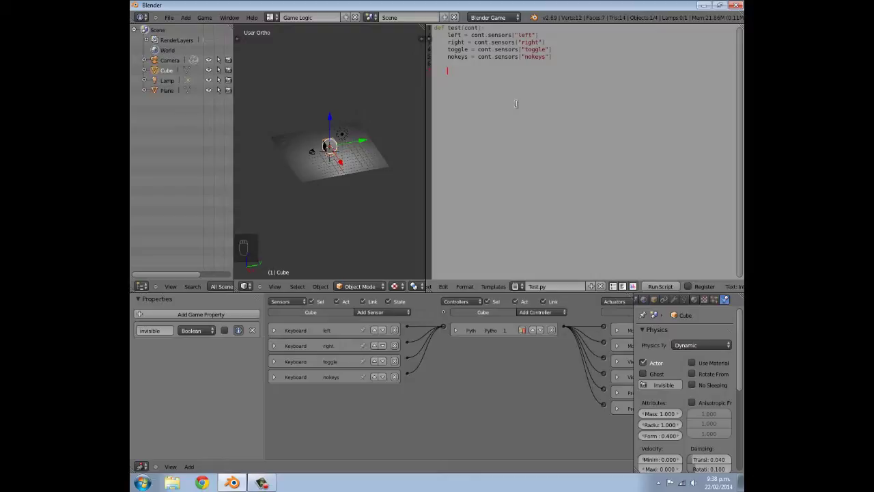
Step: Write the condition line 'if nokeys.positive:' below the sensor lookups
{"action": "key", "text": "i"}
{"action": "key", "text": "f"}
{"action": "key", "text": "space"}
{"action": "key", "text": "n"}
{"action": "key", "text": "o"}
{"action": "key", "text": "k"}
{"action": "key", "text": "e"}
{"action": "key", "text": "y"}
{"action": "key", "text": "s"}
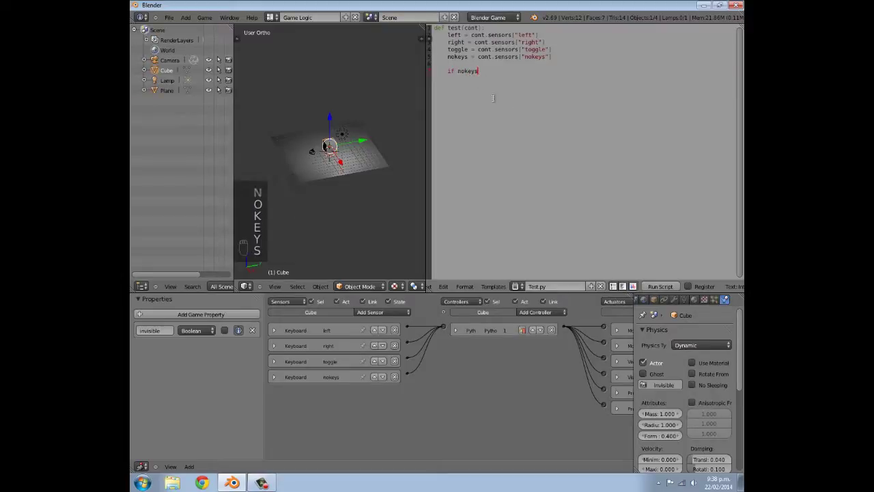
{"action": "key", "text": "."}
{"action": "key", "text": "."}
{"action": "key", "text": "o"}
{"action": "key", "text": "s"}
{"action": "key", "text": "t"}
{"action": "key", "text": "BackSpace"}
{"action": "key", "text": "i"}
{"action": "key", "text": "t"}
{"action": "key", "text": "i"}
{"action": "key", "text": "v"}
{"action": "key", "text": "e"}
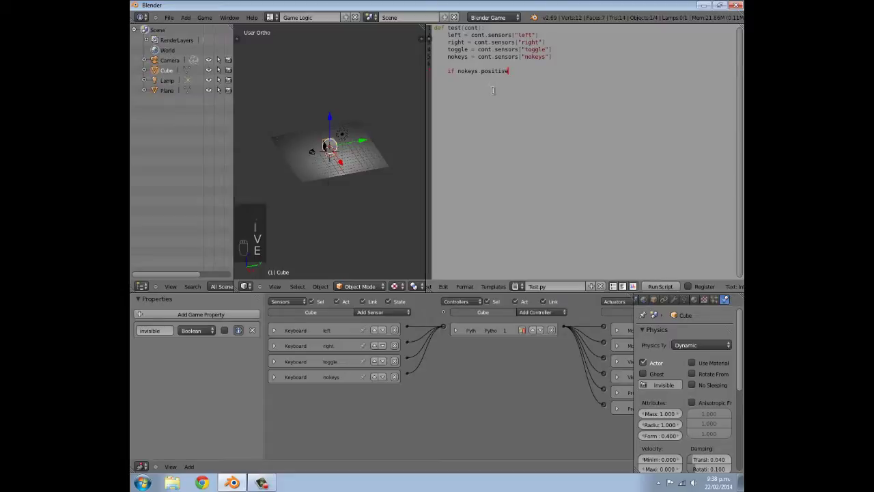
{"action": "key", "text": "shift+;"}
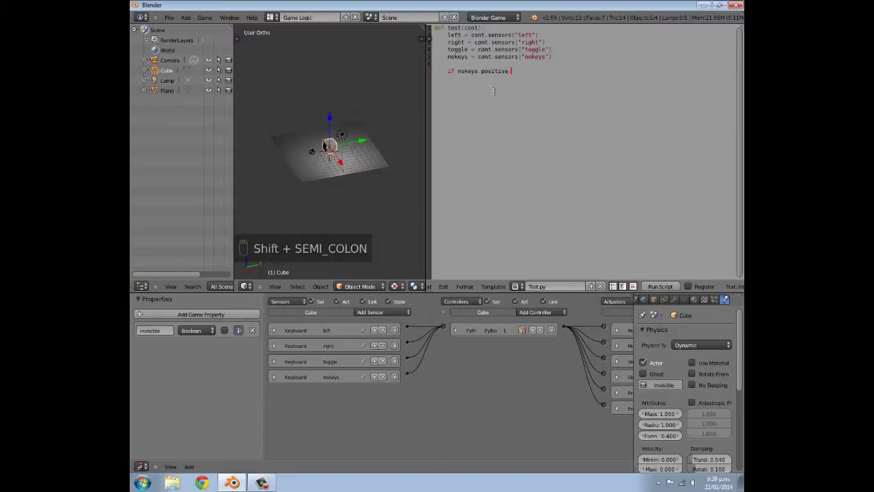
{"action": "key", "text": "Return"}
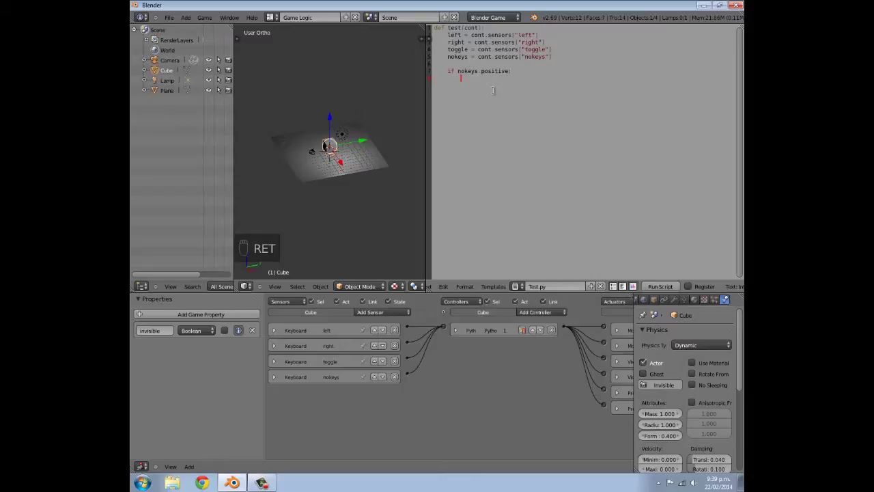
Step: Begin the indented body with an incomplete 'cont.deactivate(' call
{"action": "key", "text": "d"}
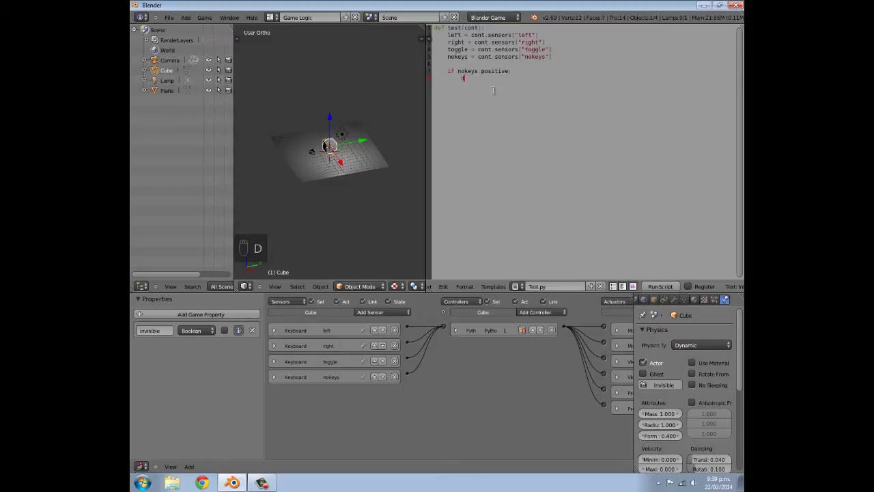
{"action": "key", "text": "BackSpace"}
{"action": "key", "text": "c"}
{"action": "key", "text": "o"}
{"action": "key", "text": "n"}
{"action": "key", "text": "t"}
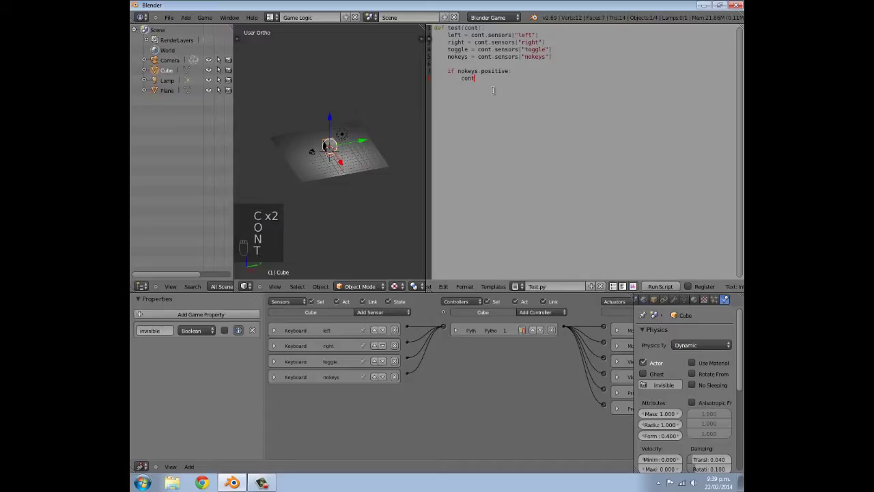
{"action": "key", "text": "."}
{"action": "key", "text": "d"}
{"action": "key", "text": "e"}
{"action": "key", "text": "c"}
{"action": "key", "text": "BackSpace"}
{"action": "key", "text": "a"}
{"action": "key", "text": "c"}
{"action": "key", "text": "t"}
{"action": "key", "text": "i"}
{"action": "key", "text": "v"}
{"action": "key", "text": "a"}
{"action": "key", "text": "t"}
{"action": "key", "text": "e"}
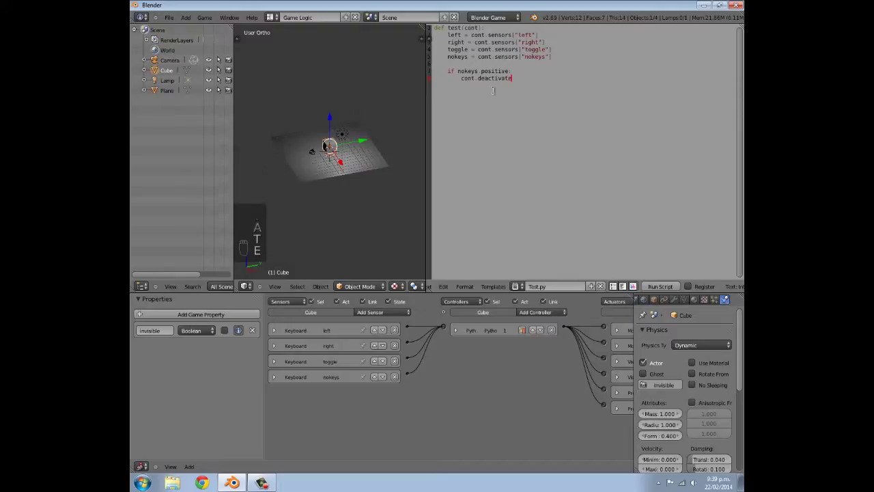
{"action": "key", "text": "shift+9"}
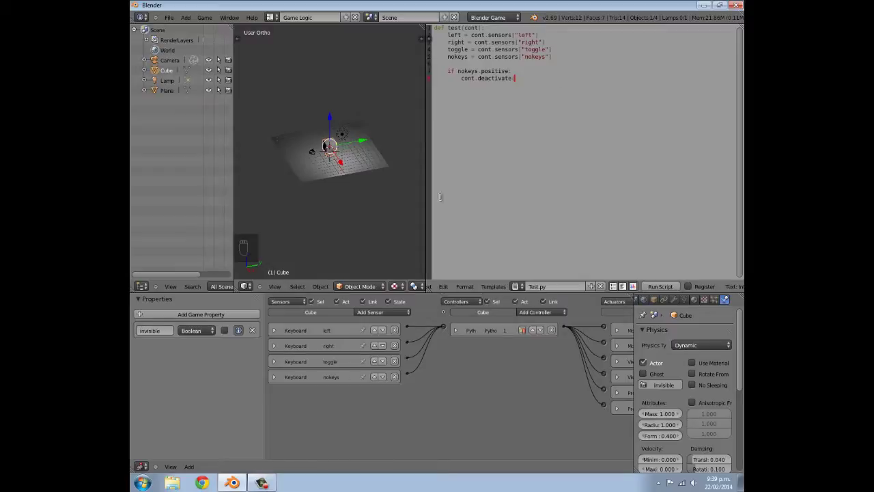
Step: Complete the first call as cont.deactivate("Motion")
{"action": "left_click_drag", "start_coordinate": [525, 357], "coordinate": [503, 333]}
{"action": "left_click_drag", "start_coordinate": [504, 332], "coordinate": [570, 333]}
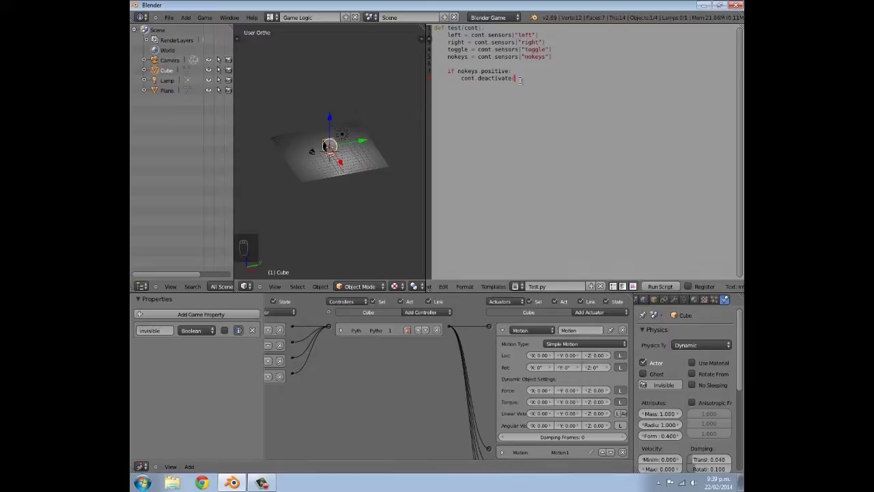
{"action": "key", "text": "BackSpace"}
{"action": "key", "text": "shift+9"}
{"action": "key", "text": "shift+'"}
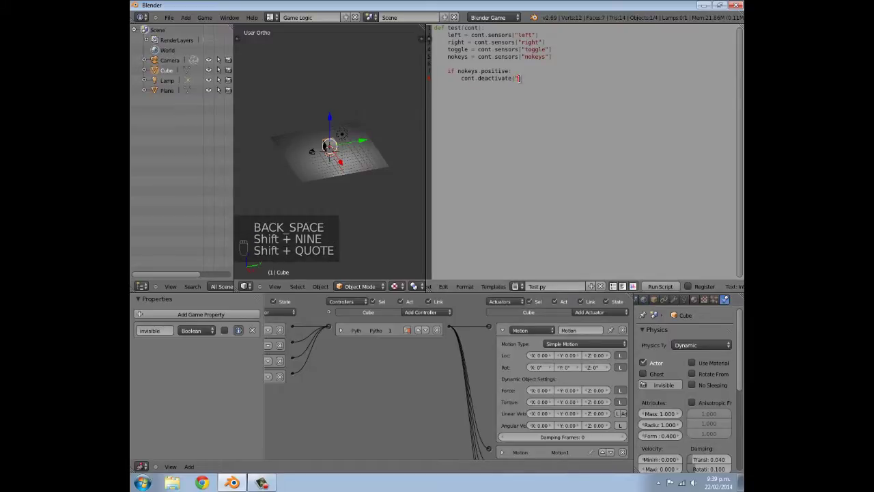
{"action": "key", "text": "shift+m"}
{"action": "key", "text": "o"}
{"action": "key", "text": "t"}
{"action": "key", "text": "i"}
{"action": "key", "text": "o"}
{"action": "key", "text": "n"}
{"action": "key", "text": "shift+'"}
{"action": "key", "text": "shift+0"}
{"action": "key", "text": "Return"}
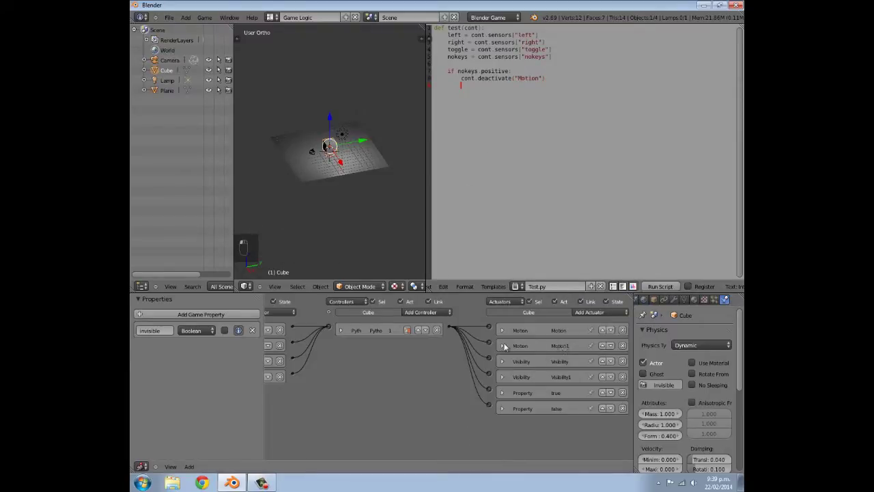
Step: Add a second body line cont.deactivate("Motion1") for the other actuator
{"action": "key", "text": "c"}
{"action": "key", "text": "o"}
{"action": "key", "text": "n"}
{"action": "key", "text": "t"}
{"action": "key", "text": "."}
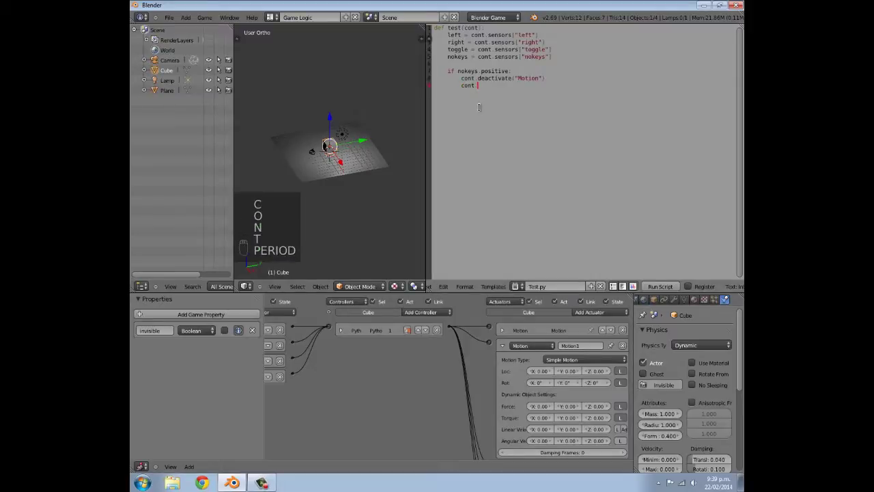
{"action": "key", "text": "d"}
{"action": "key", "text": "e"}
{"action": "key", "text": "a"}
{"action": "key", "text": "c"}
{"action": "key", "text": "t"}
{"action": "key", "text": "i"}
{"action": "key", "text": "v"}
{"action": "key", "text": "a"}
{"action": "key", "text": "t"}
{"action": "key", "text": "e"}
{"action": "key", "text": "shift+9"}
{"action": "key", "text": "shift+'"}
{"action": "key", "text": "shift+m"}
{"action": "key", "text": "o"}
{"action": "key", "text": "t"}
{"action": "key", "text": "i"}
{"action": "key", "text": "o"}
{"action": "key", "text": "n"}
{"action": "key", "text": "1"}
{"action": "key", "text": "shift+'"}
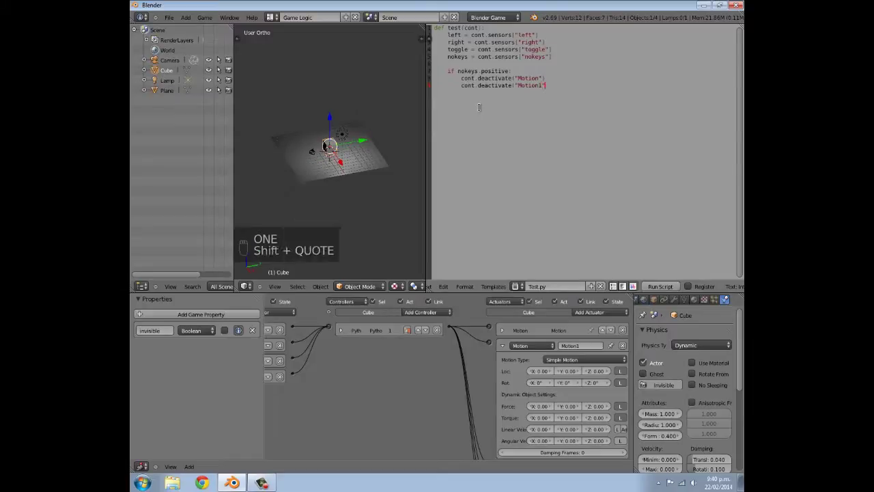
{"action": "key", "text": "shift+0"}
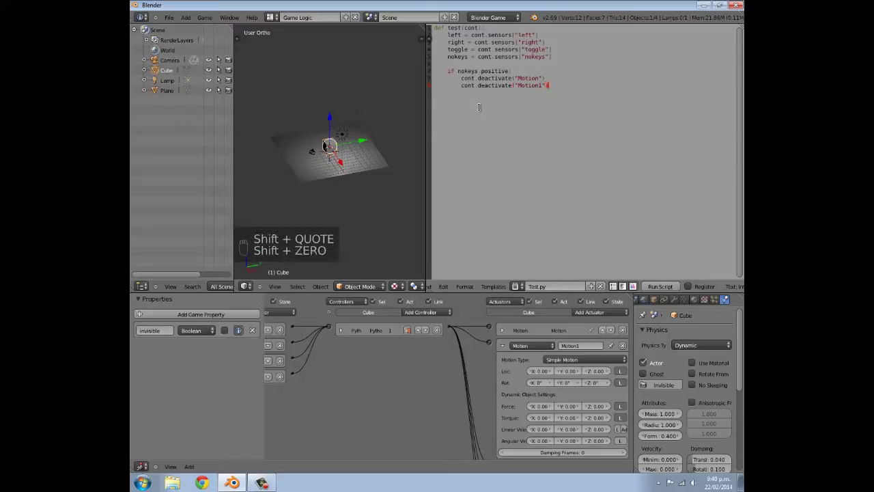
{"action": "key", "text": "BackSpace"}
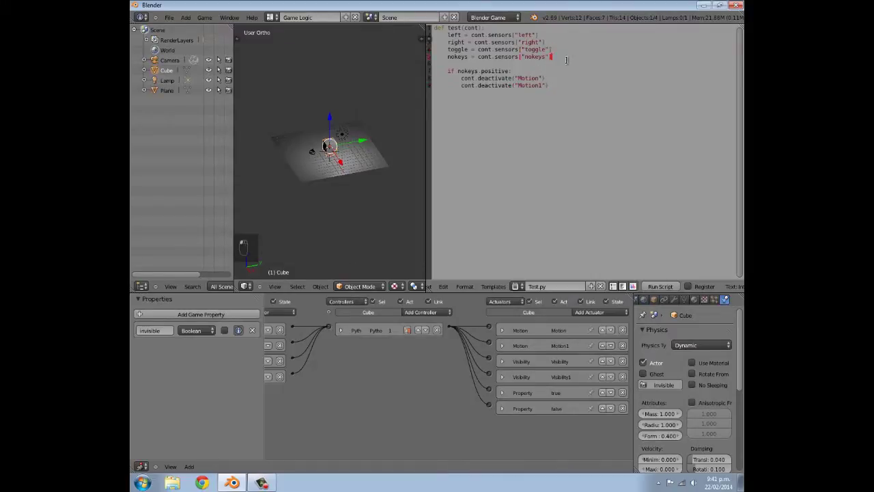
Step: Start a new line 'invis = cont.owner' after the sensor lookups
{"action": "key", "text": "Return"}
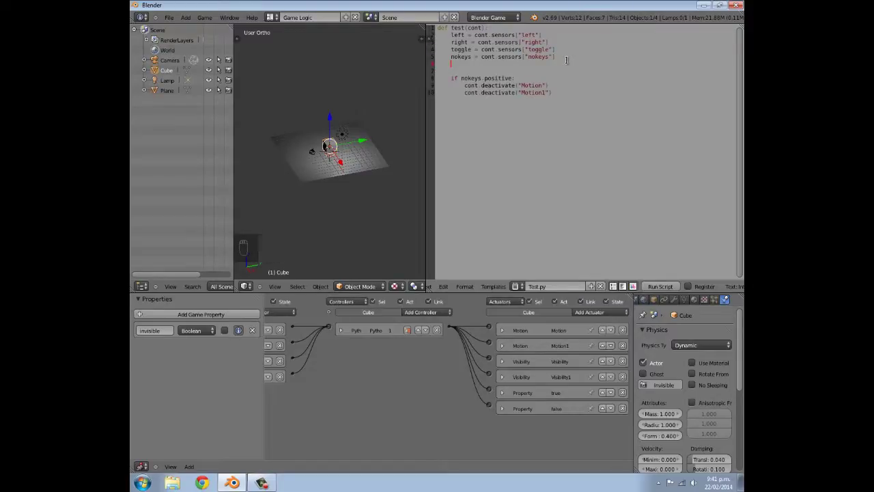
{"action": "key", "text": "i"}
{"action": "key", "text": "n"}
{"action": "key", "text": "v"}
{"action": "key", "text": "i"}
{"action": "key", "text": "s"}
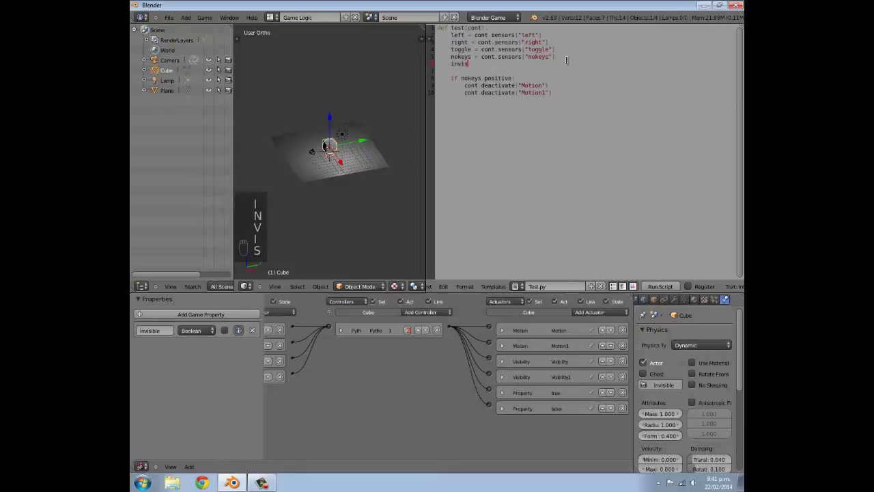
{"action": "key", "text": "space"}
{"action": "key", "text": "="}
{"action": "key", "text": "space"}
{"action": "key", "text": "c"}
{"action": "key", "text": "o"}
{"action": "key", "text": "n"}
{"action": "key", "text": "t"}
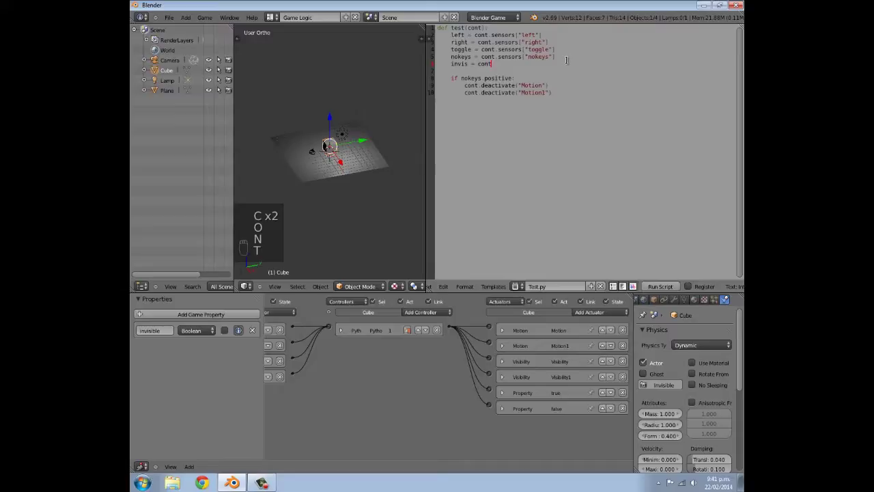
{"action": "key", "text": "."}
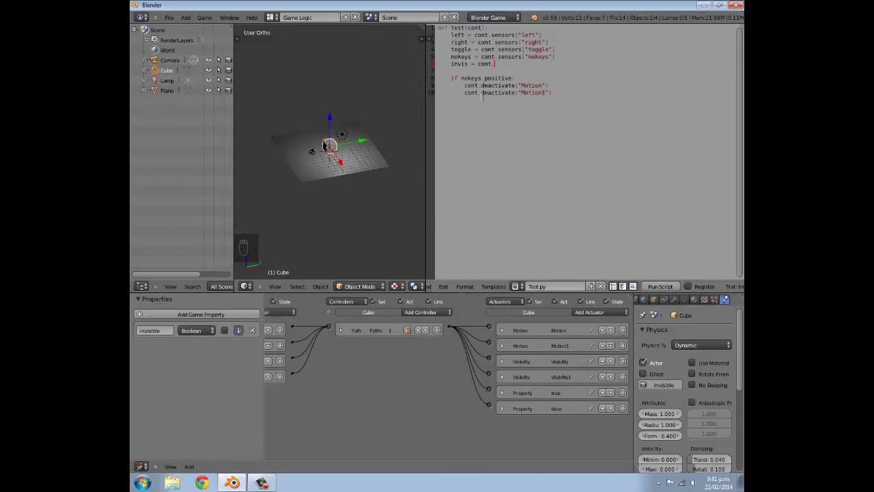
{"action": "key", "text": "o"}
{"action": "key", "text": "w"}
{"action": "key", "text": "n"}
{"action": "key", "text": "e"}
{"action": "key", "text": "r"}
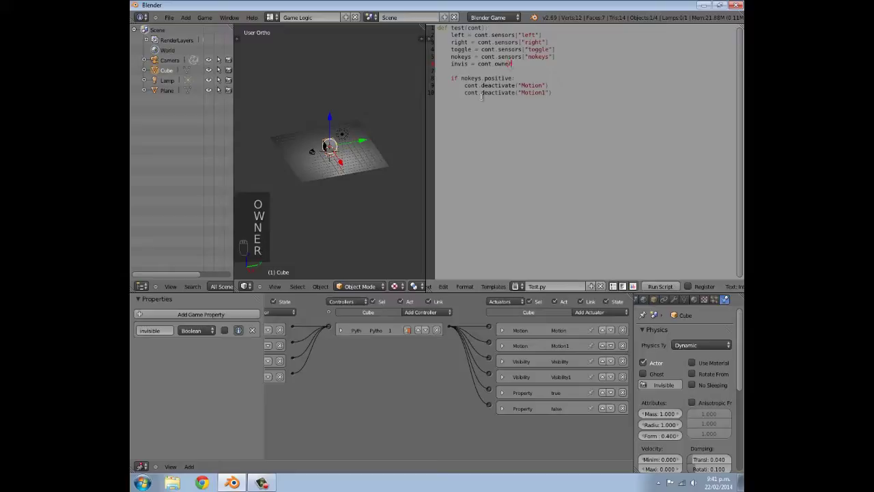
Step: Finish the assignment with the ["invisible"] property lookup
{"action": "key", "text": "["}
{"action": "key", "text": "shift+'"}
{"action": "key", "text": "BackSpace"}
{"action": "key", "text": "i"}
{"action": "key", "text": "n"}
{"action": "key", "text": "v"}
{"action": "key", "text": "i"}
{"action": "key", "text": "s"}
{"action": "key", "text": "i"}
{"action": "key", "text": "b"}
{"action": "key", "text": "l"}
{"action": "key", "text": "e"}
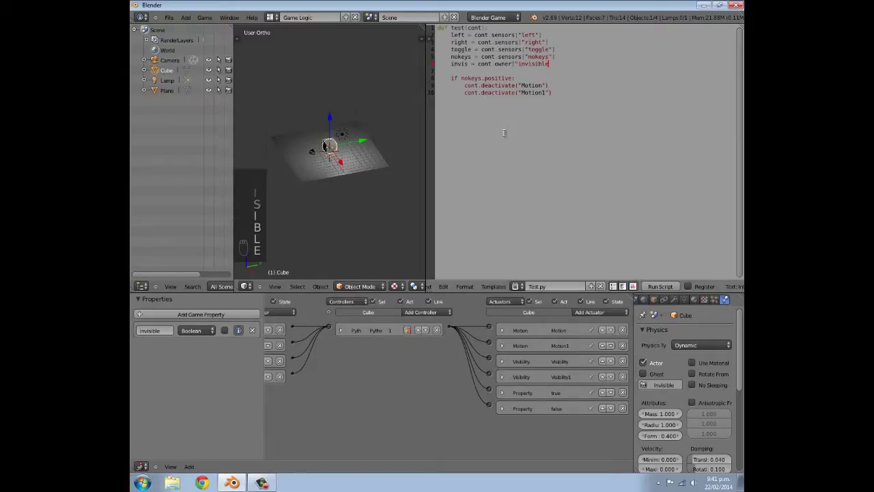
{"action": "key", "text": "shift+'"}
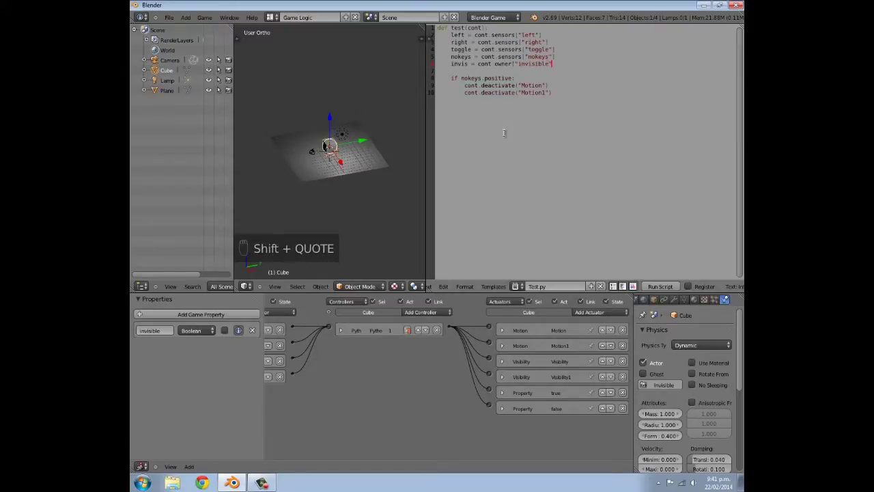
{"action": "key", "text": "shift+]"}
{"action": "key", "text": "BackSpace"}
{"action": "key", "text": "]"}
Step: Leave a blank line after the nokeys block for the next condition
{"action": "key", "text": "Return"}
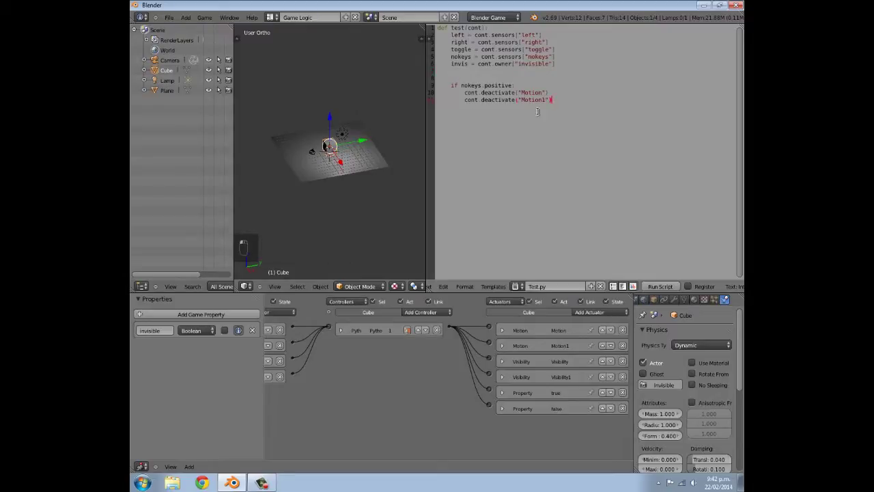
{"action": "key", "text": "Return"}
{"action": "key", "text": "Return"}
{"action": "key", "text": "BackSpace"}
{"action": "key", "text": "BackSpace"}
{"action": "key", "text": "BackSpace"}
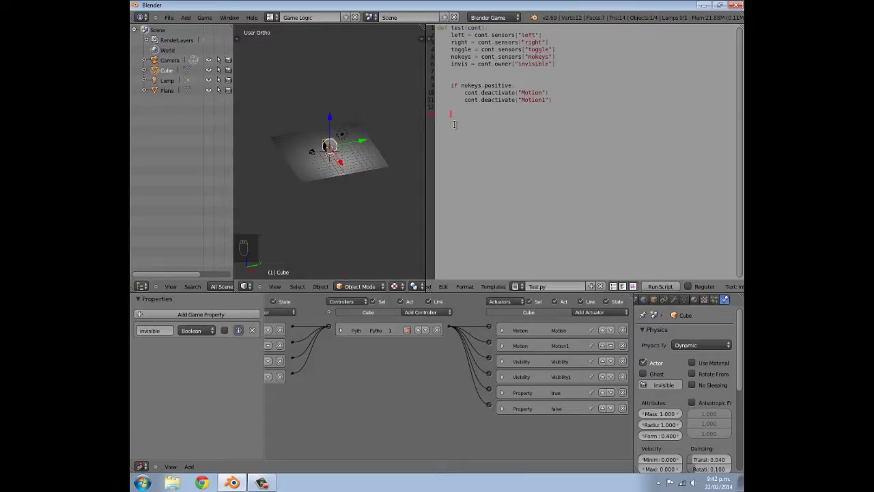
Step: Write the condition line 'if toggle.positive and invis == True:' in Test.py
{"action": "key", "text": "i"}
{"action": "key", "text": "f"}
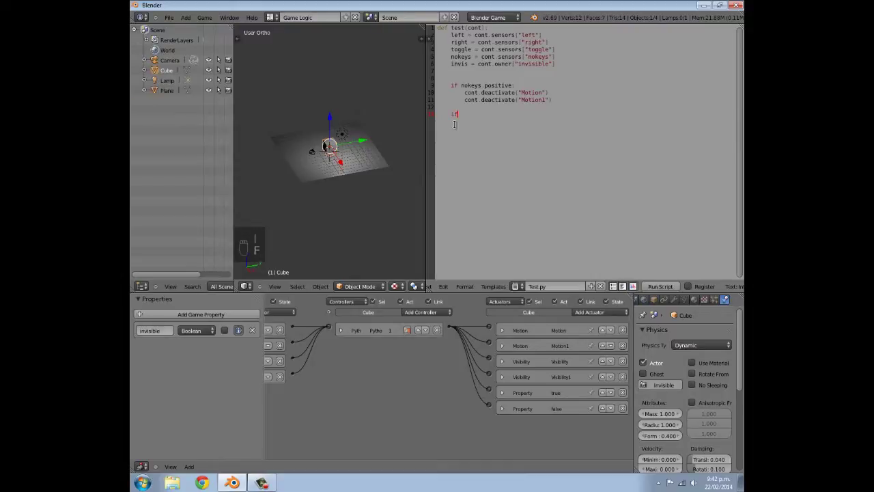
{"action": "key", "text": "space"}
{"action": "key", "text": "t"}
{"action": "key", "text": "o"}
{"action": "key", "text": "g"}
{"action": "key", "text": "g"}
{"action": "key", "text": "l"}
{"action": "key", "text": "e"}
{"action": "key", "text": "."}
{"action": "key", "text": "p"}
{"action": "key", "text": "o"}
{"action": "key", "text": "s"}
{"action": "key", "text": "i"}
{"action": "key", "text": "t"}
{"action": "key", "text": "i"}
{"action": "key", "text": "v"}
{"action": "key", "text": "e"}
{"action": "key", "text": "space"}
{"action": "key", "text": "a"}
{"action": "key", "text": "n"}
{"action": "key", "text": "i"}
{"action": "key", "text": "n"}
{"action": "key", "text": "v"}
{"action": "key", "text": "i"}
{"action": "key", "text": "s"}
{"action": "key", "text": "space"}
{"action": "key", "text": "="}
{"action": "key", "text": "="}
{"action": "key", "text": "space"}
{"action": "key", "text": "shift+t"}
{"action": "key", "text": "BackSpace"}
{"action": "key", "text": "space"}
{"action": "key", "text": "shift+t"}
{"action": "key", "text": "r"}
{"action": "key", "text": "u"}
{"action": "key", "text": "e"}
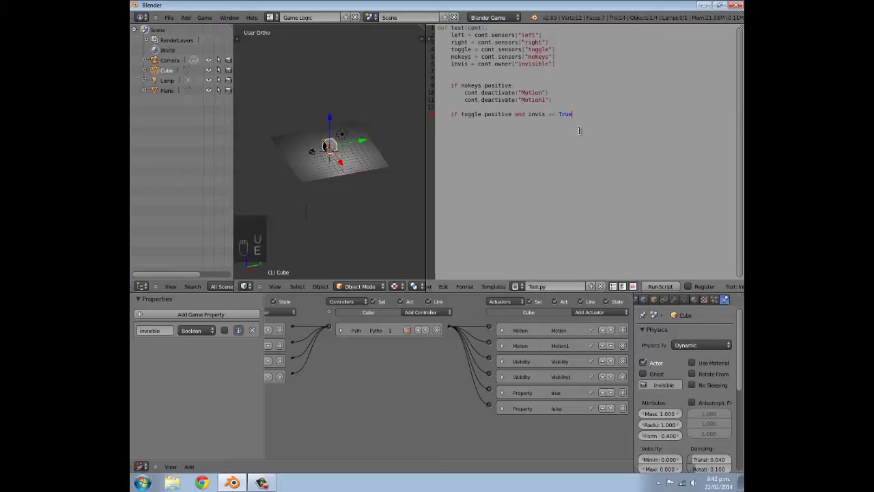
{"action": "key", "text": "shift+;"}
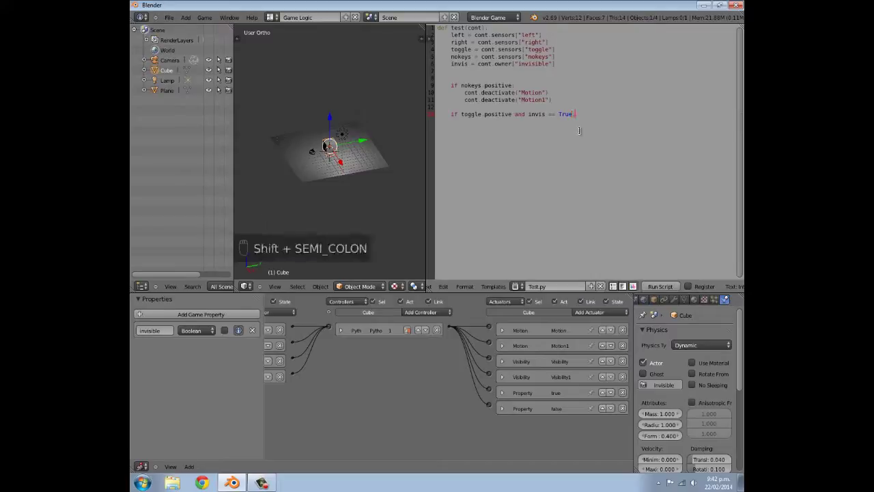
{"action": "key", "text": "Return"}
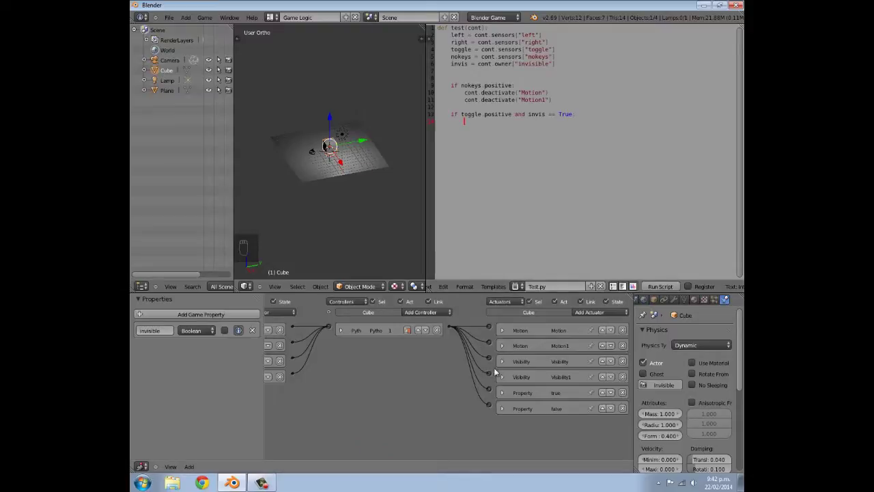
Step: Add the indented call cont.activate("Visibility") under the condition
{"action": "left_click_drag", "start_coordinate": [506, 365], "coordinate": [560, 364]}
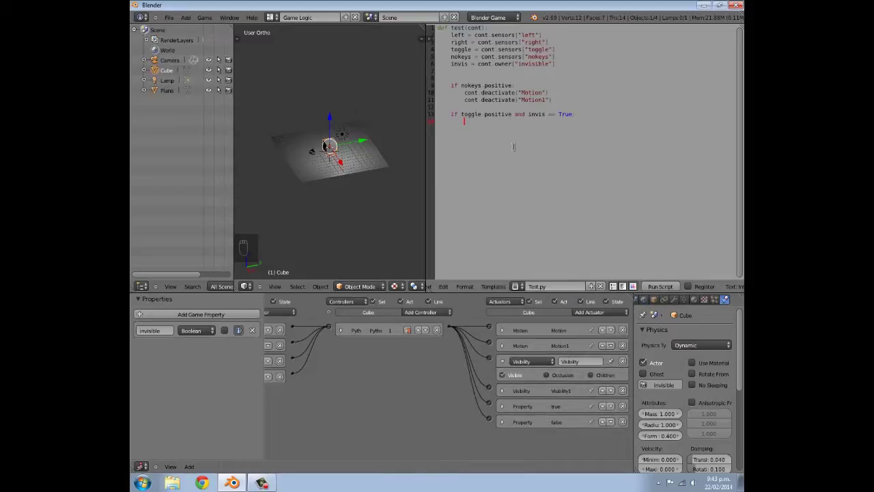
{"action": "key", "text": "c"}
{"action": "key", "text": "o"}
{"action": "key", "text": "n"}
{"action": "key", "text": "t"}
{"action": "key", "text": "."}
{"action": "key", "text": "a"}
{"action": "key", "text": "c"}
{"action": "key", "text": "t"}
{"action": "key", "text": "i"}
{"action": "key", "text": "v"}
{"action": "key", "text": "a"}
{"action": "key", "text": "e"}
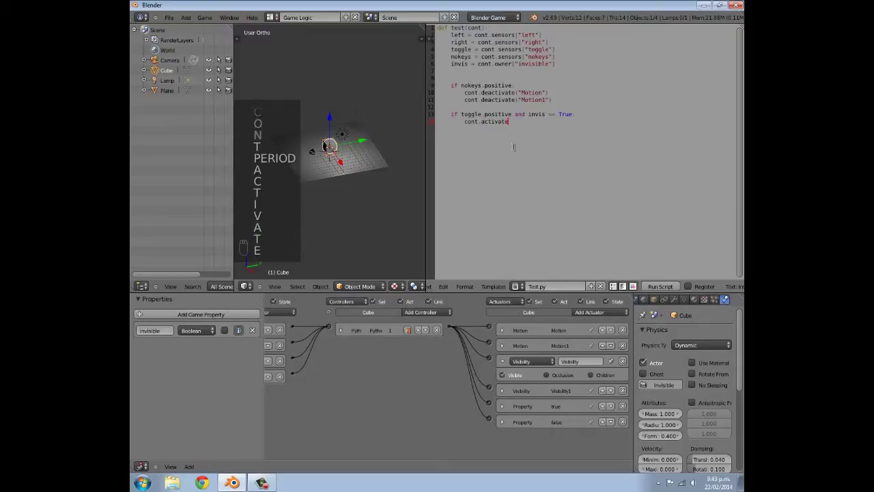
{"action": "key", "text": "shift+9"}
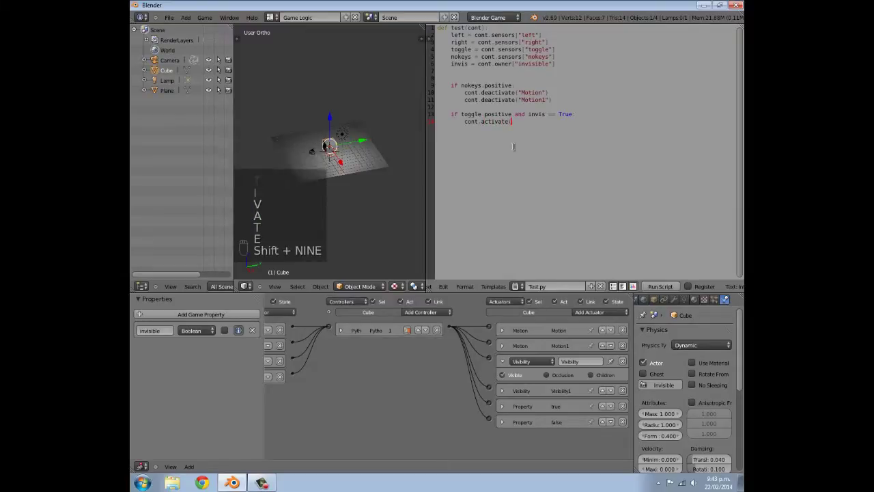
{"action": "key", "text": "shift+'"}
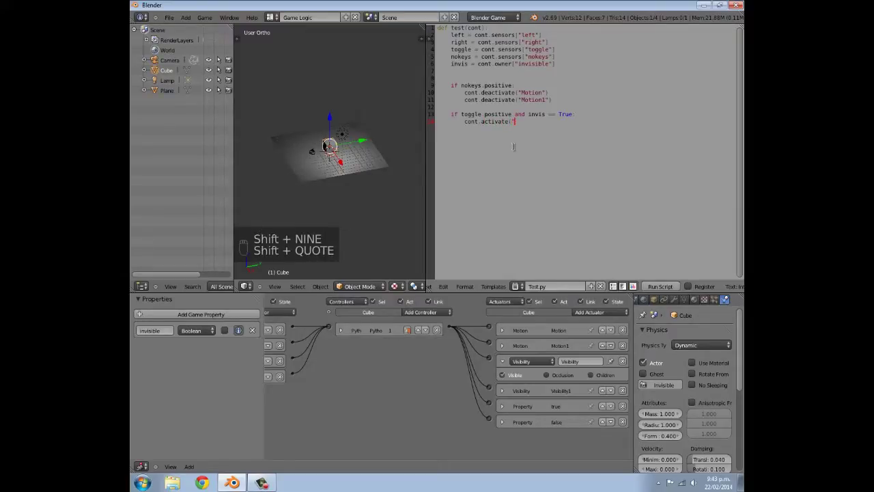
{"action": "key", "text": "shift+v"}
{"action": "key", "text": "i"}
{"action": "key", "text": "s"}
{"action": "key", "text": "i"}
{"action": "key", "text": "i"}
{"action": "key", "text": "b"}
{"action": "key", "text": "i"}
{"action": "key", "text": "l"}
{"action": "key", "text": "i"}
{"action": "key", "text": "t"}
{"action": "key", "text": "y"}
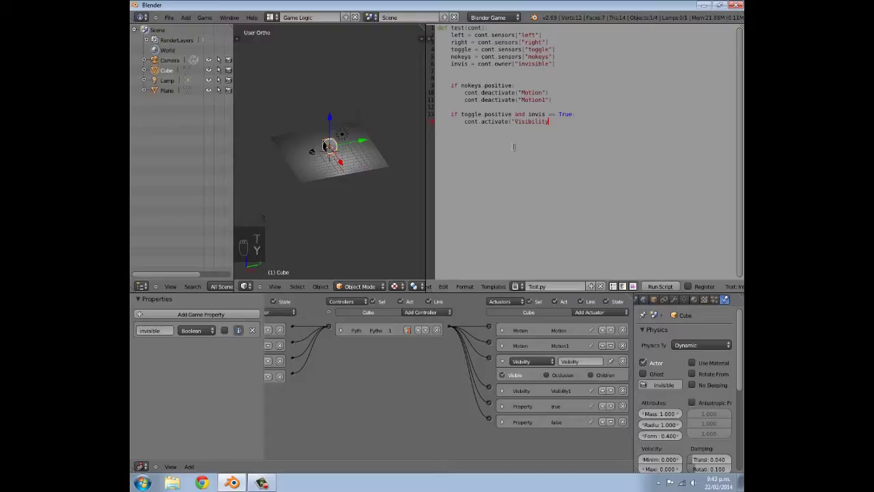
{"action": "key", "text": "shift+'"}
{"action": "key", "text": "shift+0"}
{"action": "key", "text": "shift+0"}
{"action": "key", "text": "Return"}
Step: Add cont.activate("false") below it and move to a new line after the branch
{"action": "key", "text": "c"}
{"action": "key", "text": "o"}
{"action": "key", "text": "n"}
{"action": "key", "text": "t"}
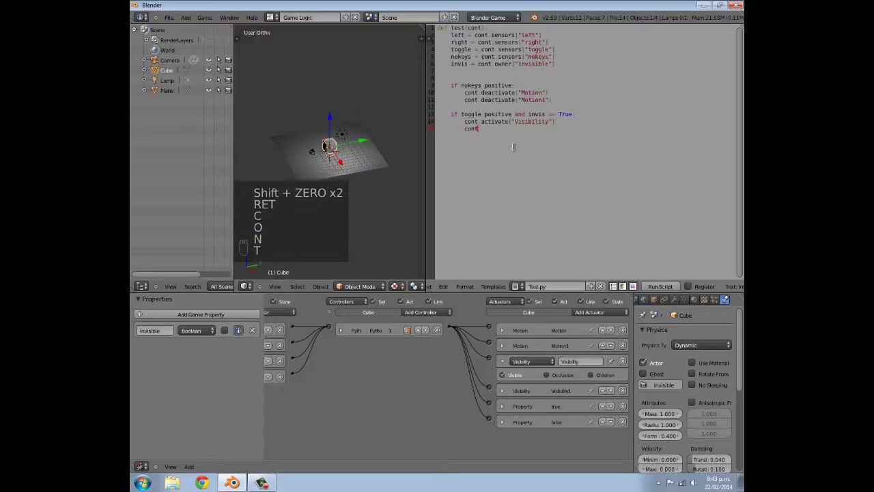
{"action": "key", "text": "."}
{"action": "key", "text": "a"}
{"action": "key", "text": "c"}
{"action": "key", "text": "t"}
{"action": "key", "text": "i"}
{"action": "key", "text": "a"}
{"action": "key", "text": "BackSpace"}
{"action": "key", "text": "v"}
{"action": "key", "text": "a"}
{"action": "key", "text": "t"}
{"action": "key", "text": "e"}
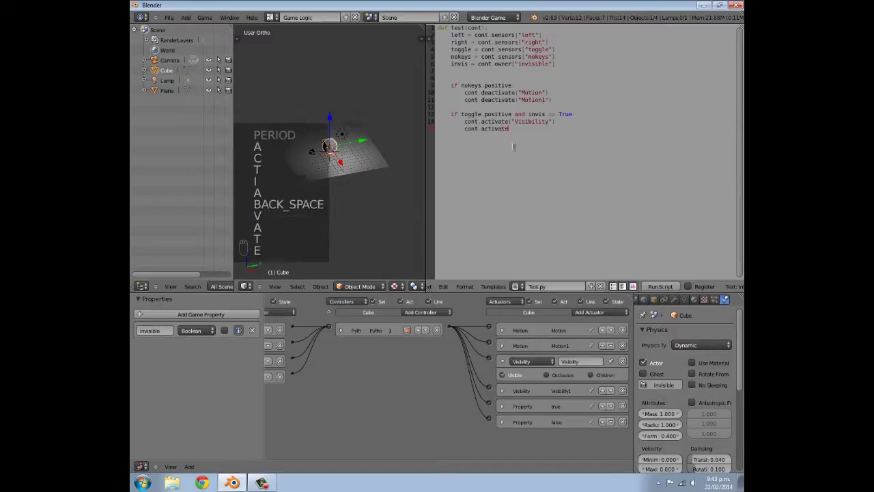
{"action": "key", "text": "shift+9"}
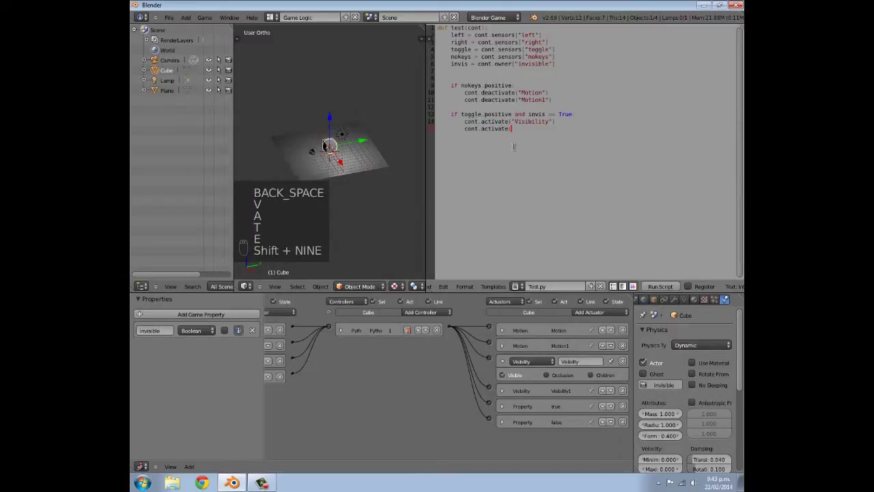
{"action": "key", "text": "shift+'"}
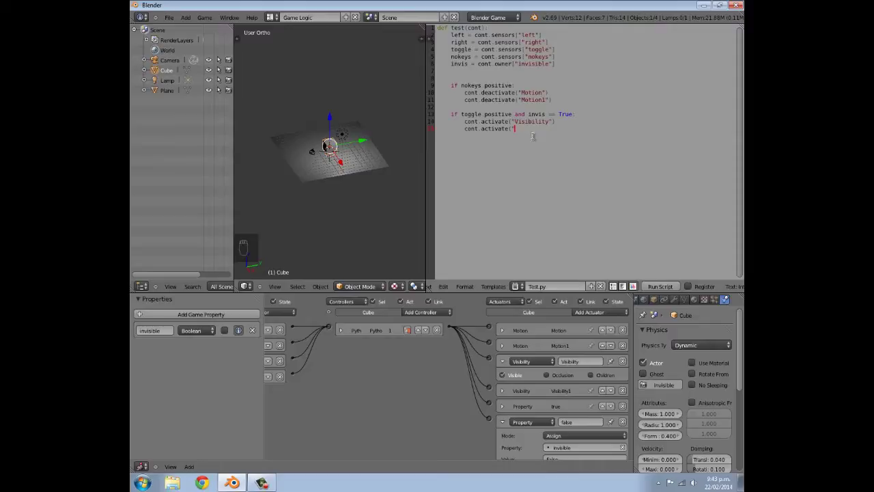
{"action": "key", "text": "f"}
{"action": "key", "text": "a"}
{"action": "key", "text": "l"}
{"action": "key", "text": "s"}
{"action": "key", "text": "e"}
{"action": "key", "text": "shift+'"}
{"action": "key", "text": "shift+0"}
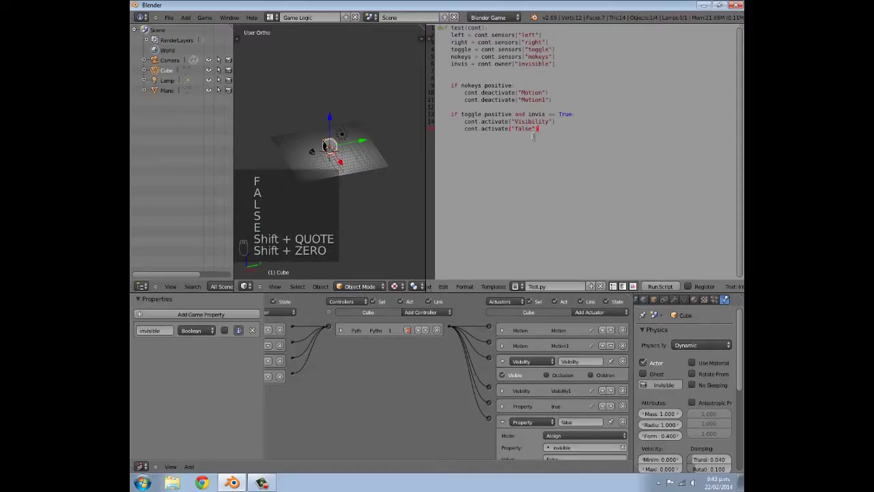
{"action": "key", "text": "Return"}
{"action": "key", "text": "BackSpace"}
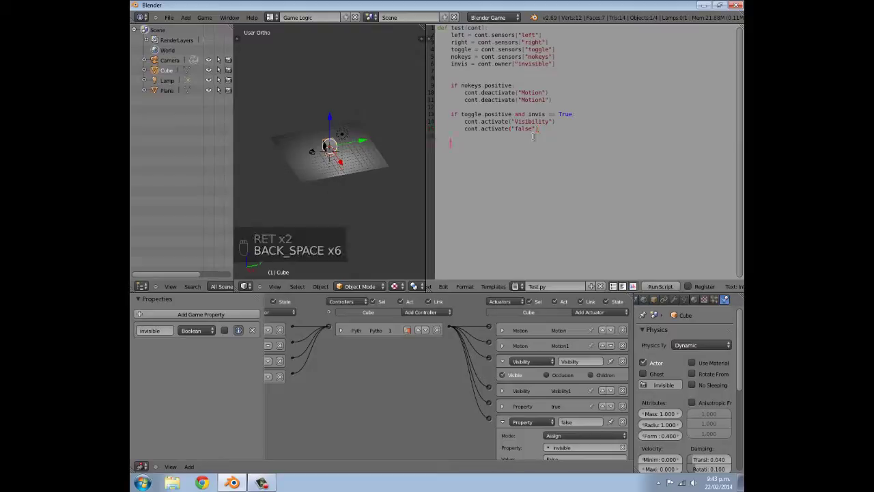
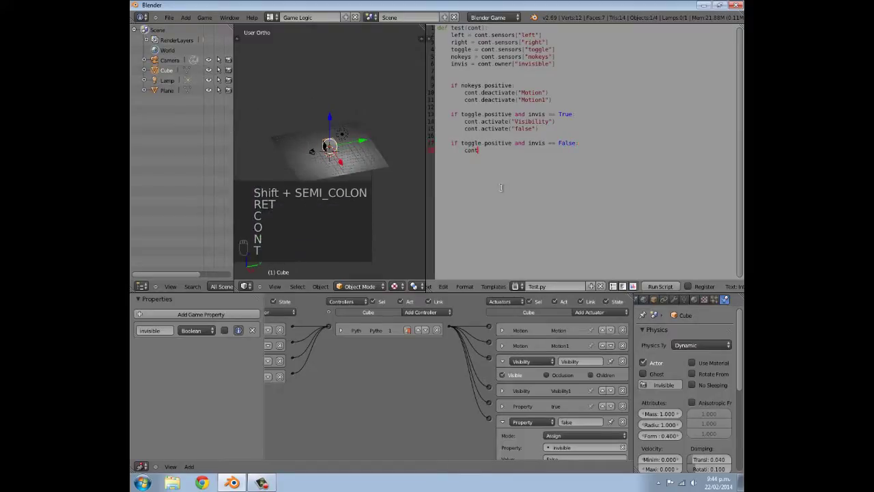
Step: Complete the cont.activate("Visibility1") line in the invis == False branch
{"action": "key", "text": "."}
{"action": "key", "text": "a"}
{"action": "key", "text": "c"}
{"action": "key", "text": "t"}
{"action": "key", "text": "i"}
{"action": "key", "text": "v"}
{"action": "key", "text": "a"}
{"action": "key", "text": "t"}
{"action": "key", "text": "e"}
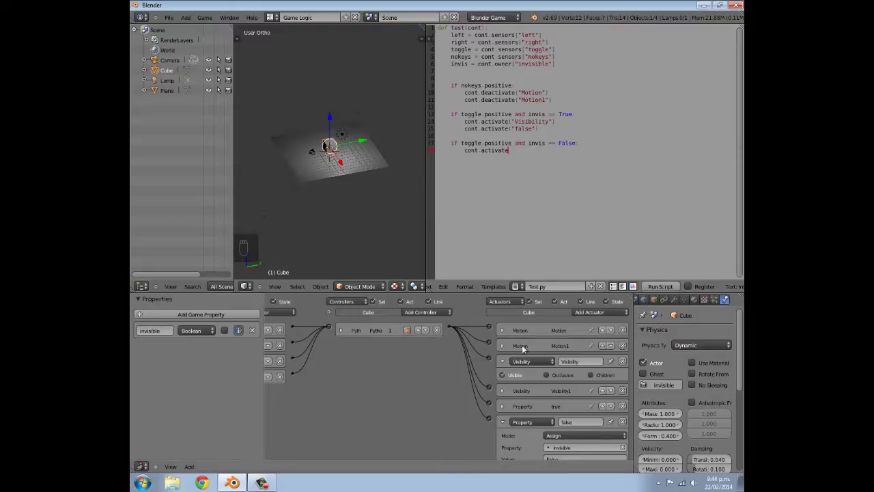
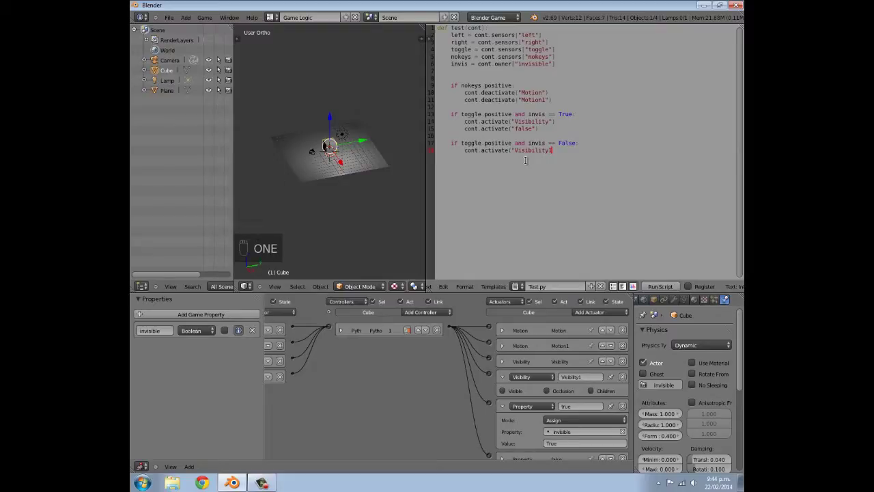
{"action": "key", "text": "shift+'"}
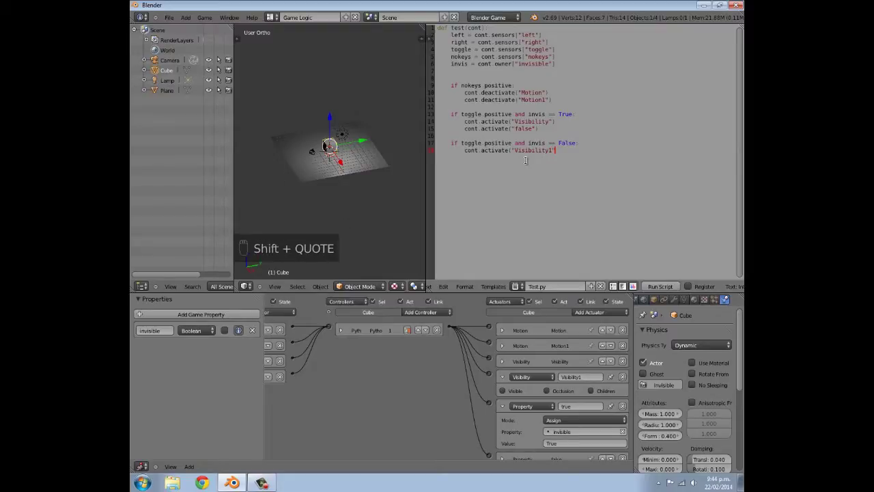
{"action": "key", "text": "shift+0"}
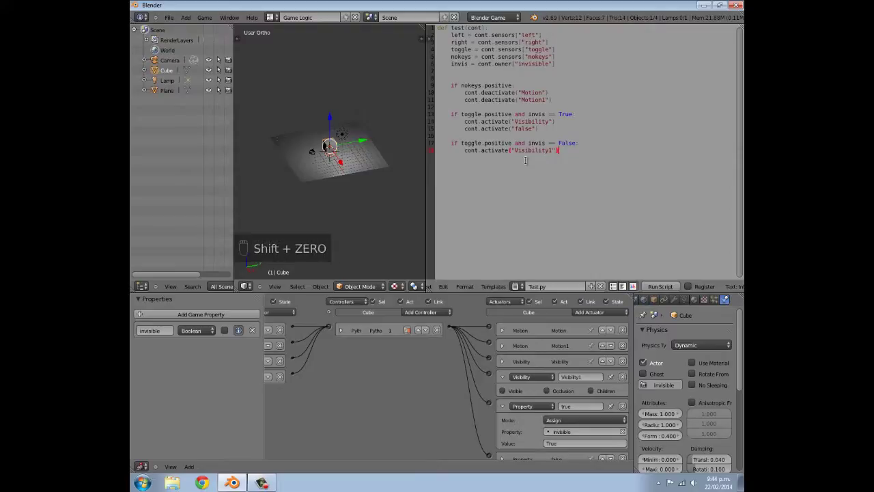
{"action": "key", "text": "Return"}
Step: Add cont.activate("true") as the second call in the False branch
{"action": "key", "text": "c"}
{"action": "key", "text": "o"}
{"action": "key", "text": "n"}
{"action": "key", "text": "t"}
{"action": "key", "text": "."}
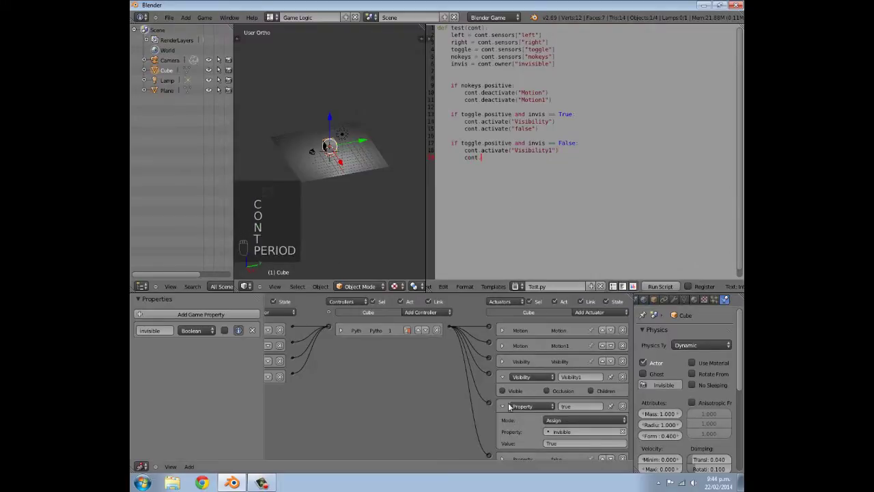
{"action": "key", "text": "a"}
{"action": "key", "text": "c"}
{"action": "key", "text": "t"}
{"action": "key", "text": "i"}
{"action": "key", "text": "v"}
{"action": "key", "text": "a"}
{"action": "key", "text": "t"}
{"action": "key", "text": "e"}
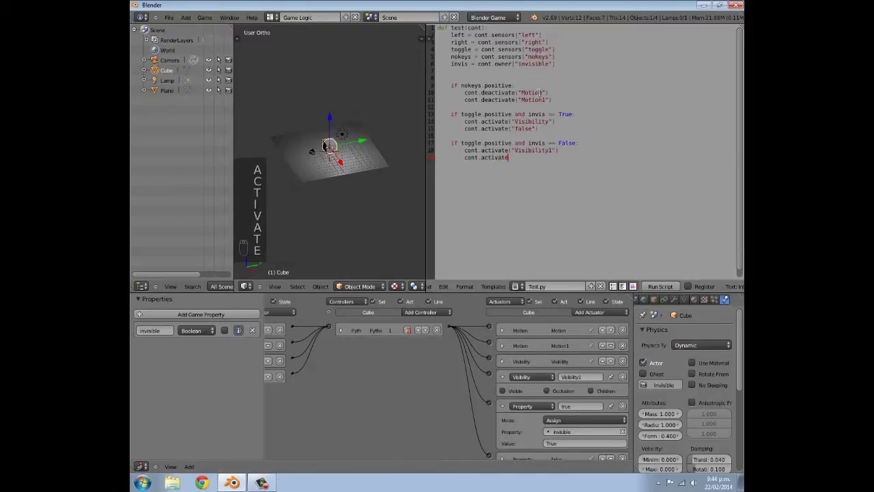
{"action": "key", "text": "shift+9"}
{"action": "key", "text": "shift+'"}
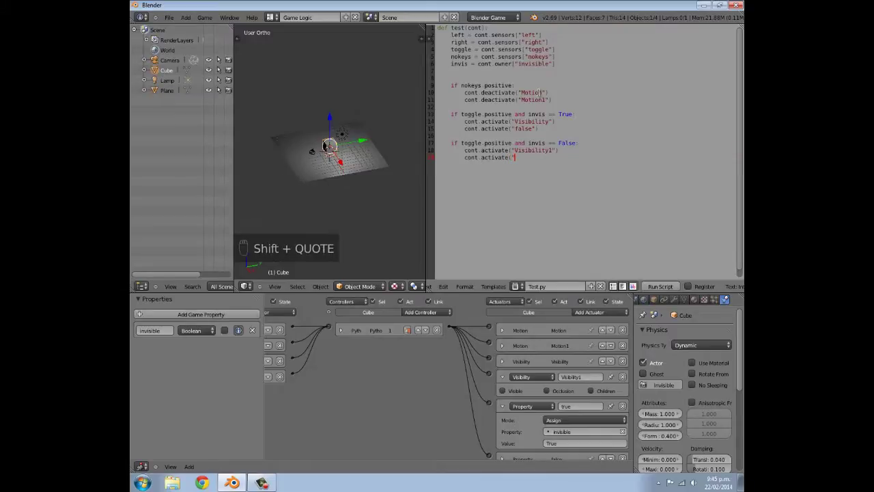
{"action": "key", "text": "t"}
{"action": "key", "text": "r"}
{"action": "key", "text": "u"}
{"action": "key", "text": "e"}
{"action": "key", "text": "shift+'"}
{"action": "key", "text": "shift+0"}
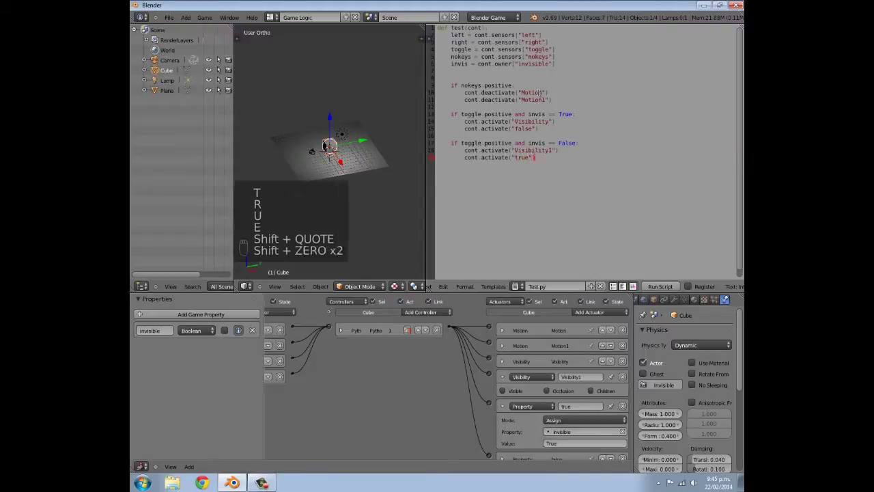
{"action": "key", "text": "shift+0"}
{"action": "key", "text": "Return"}
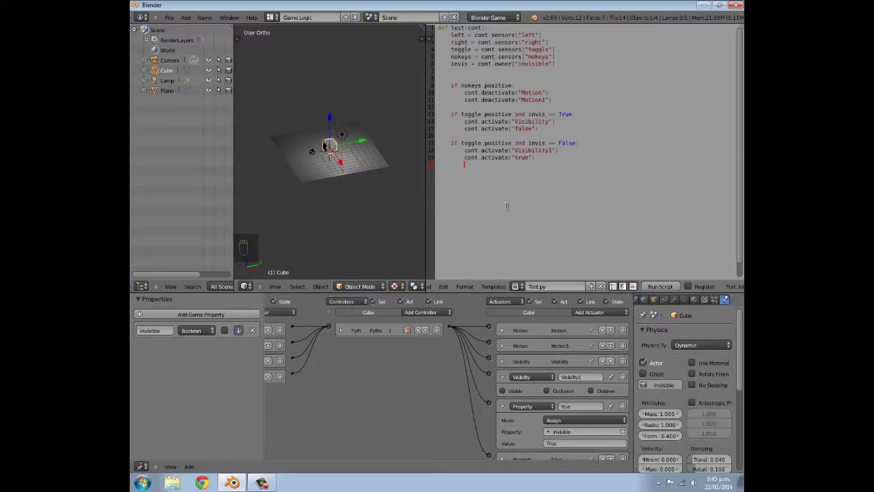
Step: Start a fresh unindented line after the False branch
{"action": "key", "text": "Return"}
{"action": "key", "text": "BackSpace"}
{"action": "key", "text": "BackSpace"}
{"action": "key", "text": "BackSpace"}
{"action": "key", "text": "BackSpace"}
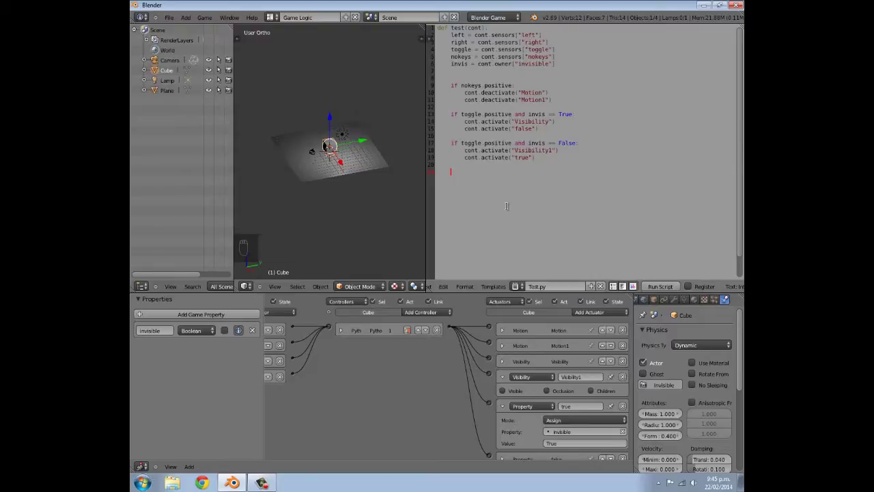
Step: Write the 'if left.positive:' condition checking the left keyboard sensor
{"action": "key", "text": "i"}
{"action": "key", "text": "f"}
{"action": "key", "text": "space"}
{"action": "key", "text": "l"}
{"action": "key", "text": "e"}
{"action": "key", "text": "f"}
{"action": "key", "text": "t"}
{"action": "key", "text": "."}
{"action": "key", "text": "p"}
{"action": "key", "text": "p"}
{"action": "key", "text": "o"}
{"action": "key", "text": "BackSpace"}
{"action": "key", "text": "s"}
{"action": "key", "text": "i"}
{"action": "key", "text": "t"}
{"action": "key", "text": "i"}
{"action": "key", "text": "i"}
{"action": "key", "text": "v"}
{"action": "key", "text": "e"}
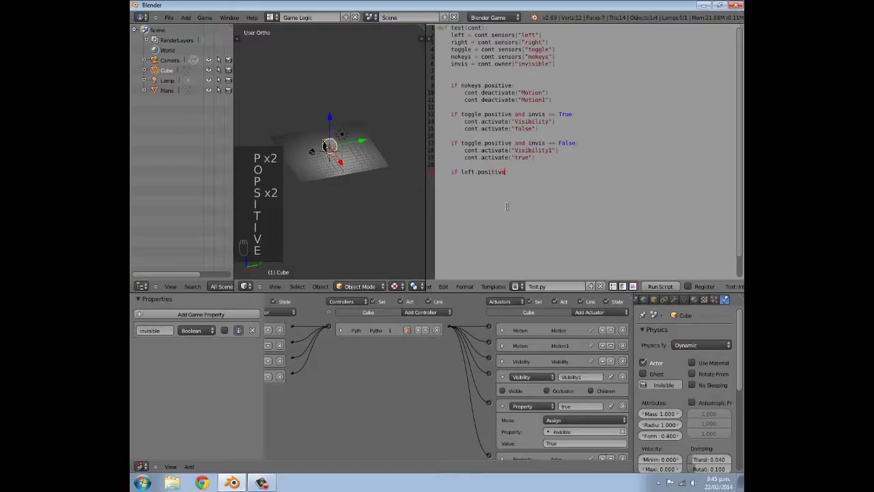
{"action": "key", "text": "shift+;"}
{"action": "key", "text": "Return"}
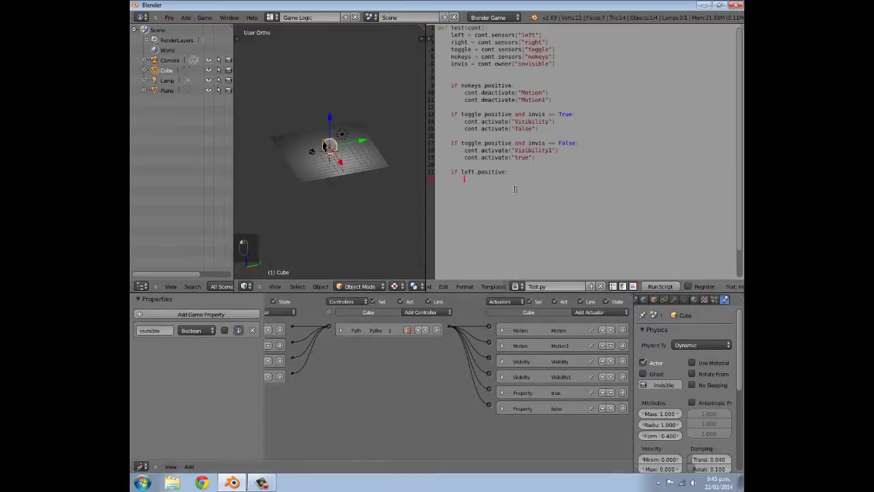
Step: Make the left branch call cont.activate("Motion") and dedent for the next branch
{"action": "key", "text": "c"}
{"action": "key", "text": "o"}
{"action": "key", "text": "n"}
{"action": "key", "text": "t"}
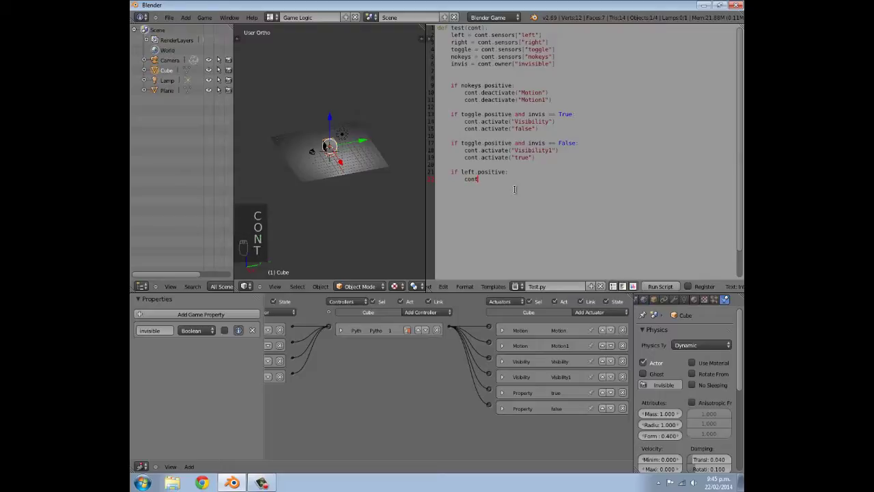
{"action": "key", "text": "."}
{"action": "key", "text": "a"}
{"action": "key", "text": "c"}
{"action": "key", "text": "t"}
{"action": "key", "text": "i"}
{"action": "key", "text": "v"}
{"action": "key", "text": "a"}
{"action": "key", "text": "t"}
{"action": "key", "text": "e"}
{"action": "key", "text": "shift+9"}
{"action": "key", "text": "shift+'"}
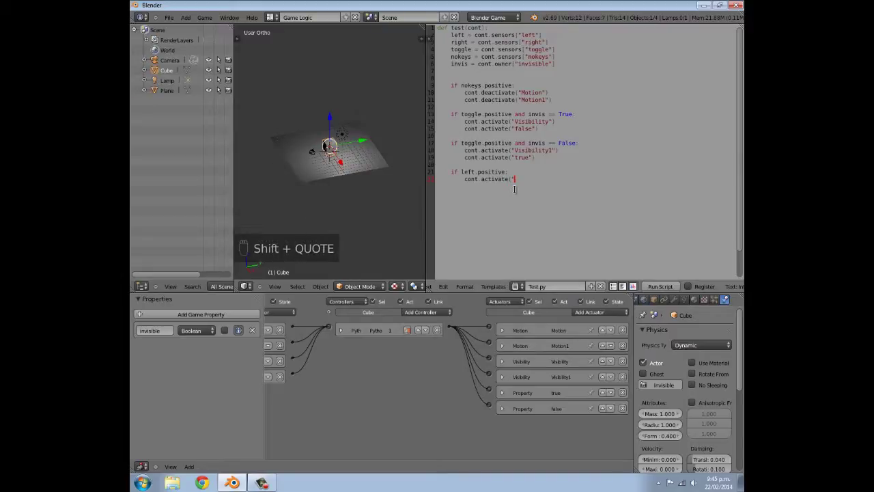
{"action": "key", "text": "shift+m"}
{"action": "key", "text": "o"}
{"action": "key", "text": "t"}
{"action": "key", "text": "i"}
{"action": "key", "text": "o"}
{"action": "key", "text": "n"}
{"action": "key", "text": "shift+'"}
{"action": "key", "text": "shift+0"}
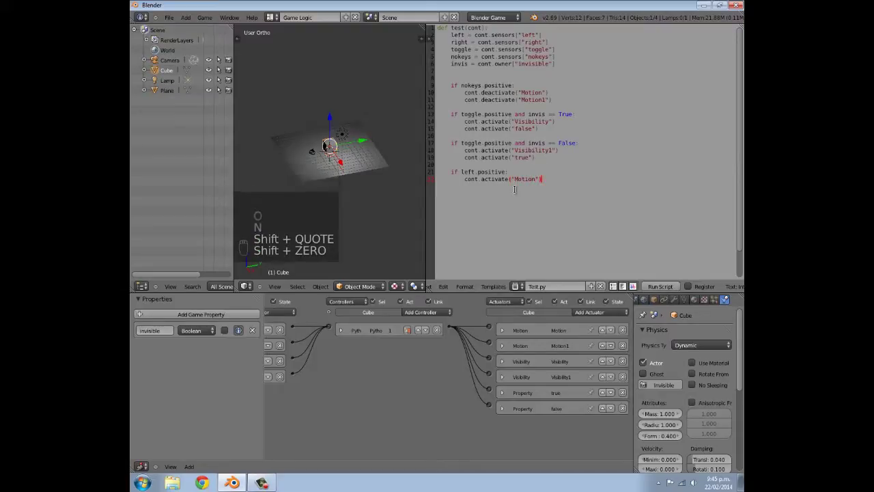
{"action": "key", "text": "Return"}
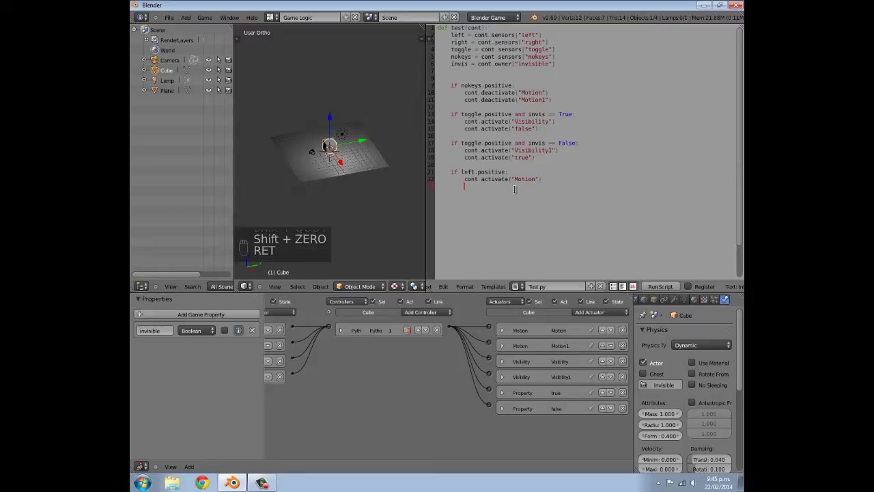
{"action": "key", "text": "shift+Return"}
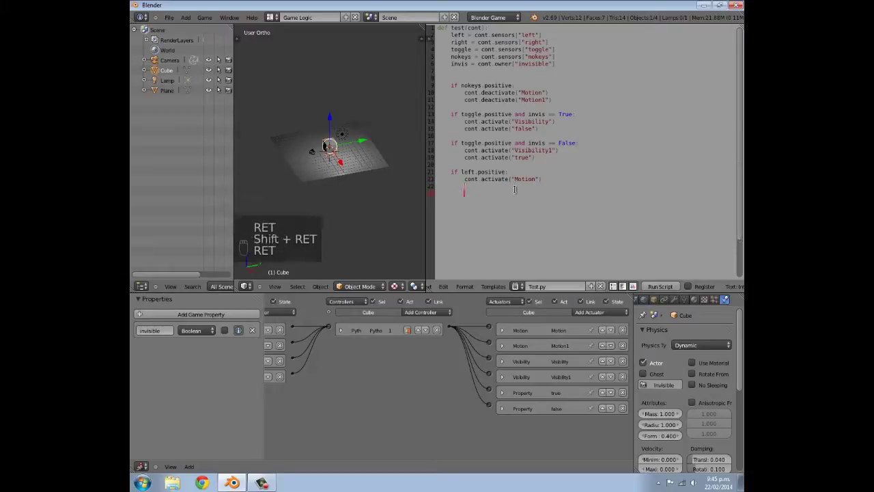
{"action": "key", "text": "BackSpace"}
{"action": "key", "text": "BackSpace"}
{"action": "key", "text": "BackSpace"}
{"action": "key", "text": "BackSpace"}
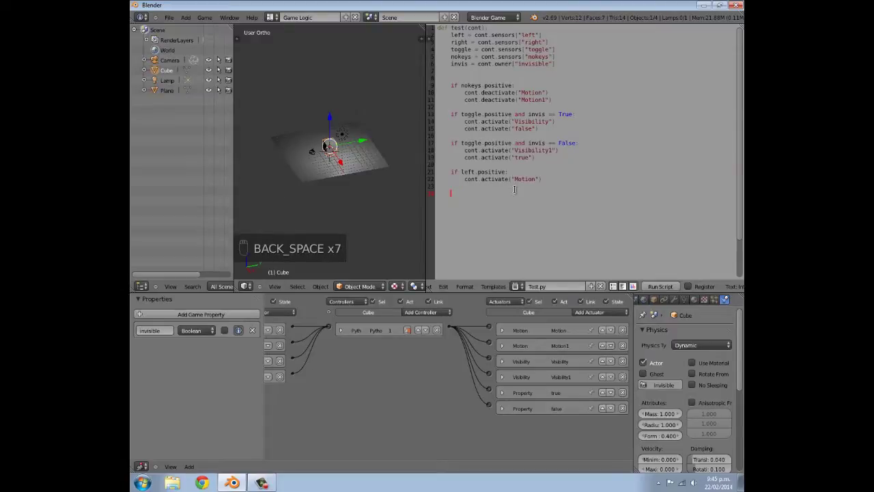
Step: Write the 'if right.positive:' condition checking the right keyboard sensor
{"action": "key", "text": "i"}
{"action": "key", "text": "f"}
{"action": "key", "text": "space"}
{"action": "key", "text": "r"}
{"action": "key", "text": "i"}
{"action": "key", "text": "g"}
{"action": "key", "text": "h"}
{"action": "key", "text": "t"}
{"action": "key", "text": "."}
{"action": "key", "text": "p"}
{"action": "key", "text": "o"}
{"action": "key", "text": "s"}
{"action": "key", "text": "i"}
{"action": "key", "text": "s"}
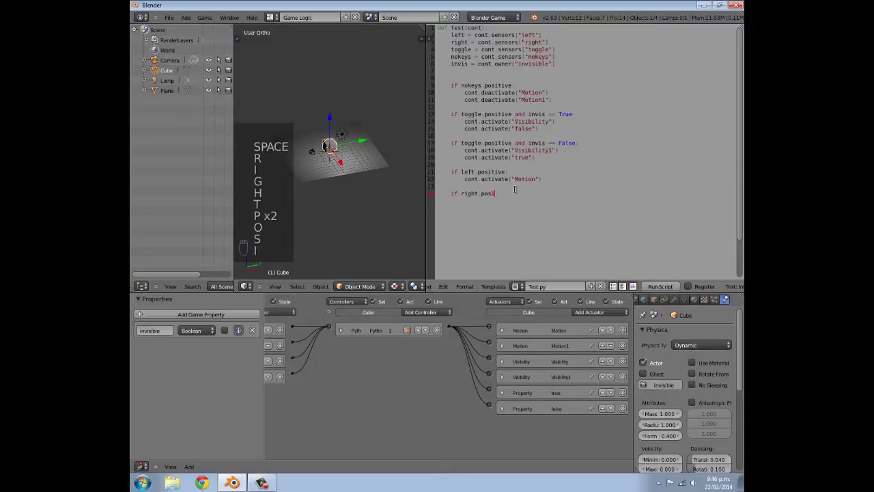
{"action": "key", "text": "t"}
{"action": "key", "text": "i"}
{"action": "key", "text": "v"}
{"action": "key", "text": "e"}
{"action": "key", "text": "shift+;"}
{"action": "key", "text": "Return"}
Step: Make the right branch call cont.activate("Motion1")
{"action": "key", "text": "c"}
{"action": "key", "text": "o"}
{"action": "key", "text": "n"}
{"action": "key", "text": "t"}
{"action": "key", "text": "."}
{"action": "key", "text": "a"}
{"action": "key", "text": "c"}
{"action": "key", "text": "t"}
{"action": "key", "text": "i"}
{"action": "key", "text": "v"}
{"action": "key", "text": "e"}
{"action": "key", "text": "BackSpace"}
{"action": "key", "text": "v"}
{"action": "key", "text": "a"}
{"action": "key", "text": "t"}
{"action": "key", "text": "e"}
{"action": "key", "text": "shift+9"}
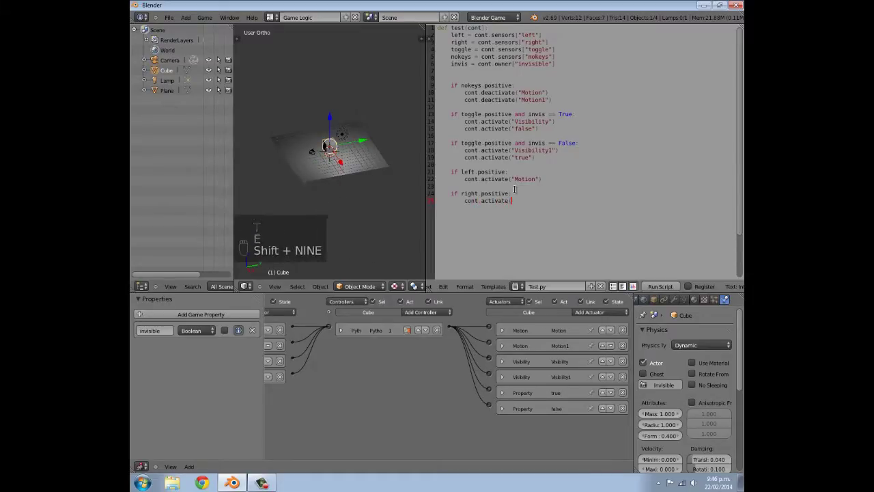
{"action": "key", "text": "shift+'"}
{"action": "key", "text": "shift+m"}
{"action": "key", "text": "o"}
{"action": "key", "text": "t"}
{"action": "key", "text": "o"}
{"action": "key", "text": "i"}
{"action": "key", "text": "n"}
{"action": "key", "text": "1"}
{"action": "key", "text": "shift+'"}
{"action": "key", "text": "shift+0"}
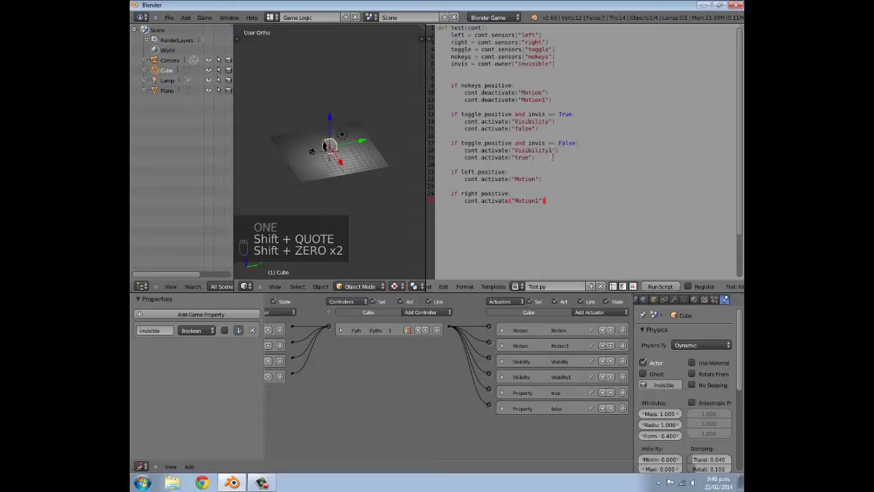
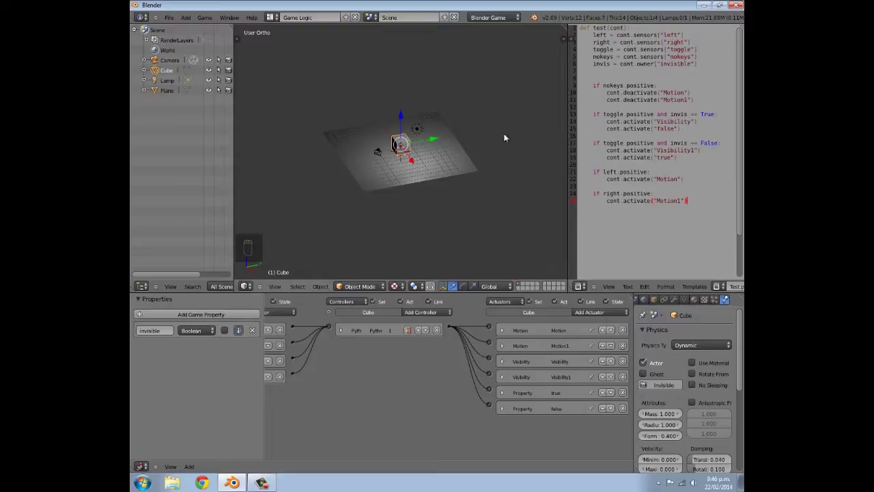
Step: Orbit the 3D view of the plane and start the game engine with P
{"action": "left_click_drag", "start_coordinate": [353, 176], "coordinate": [396, 187]}
{"action": "key", "text": "p"}
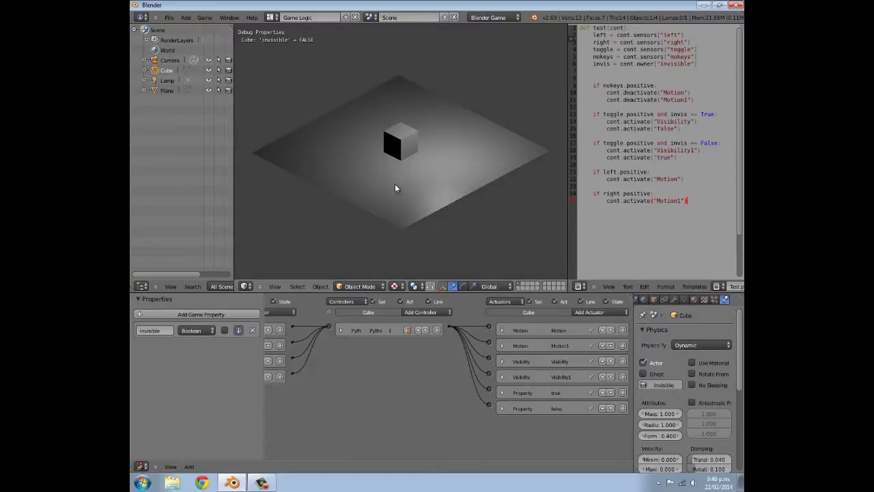
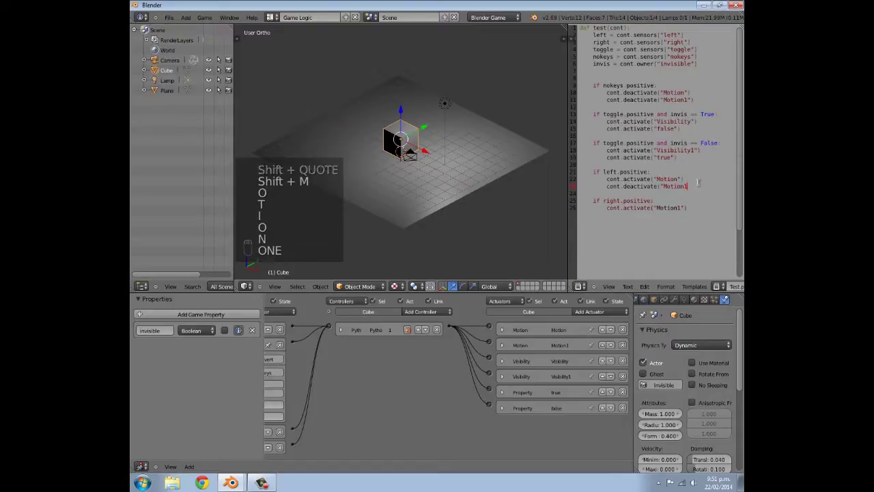
Step: Close the cont.deactivate("Motion1") call in the left-key branch
{"action": "key", "text": "shift+'"}
{"action": "key", "text": "shift+0"}
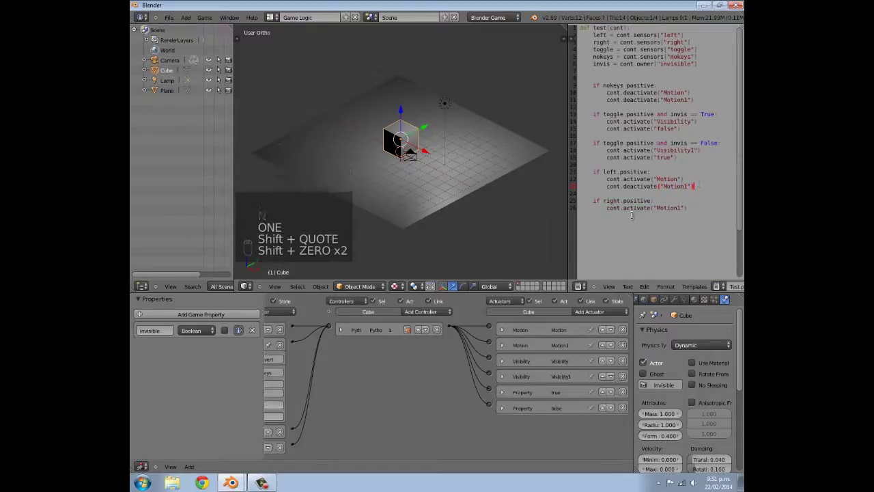
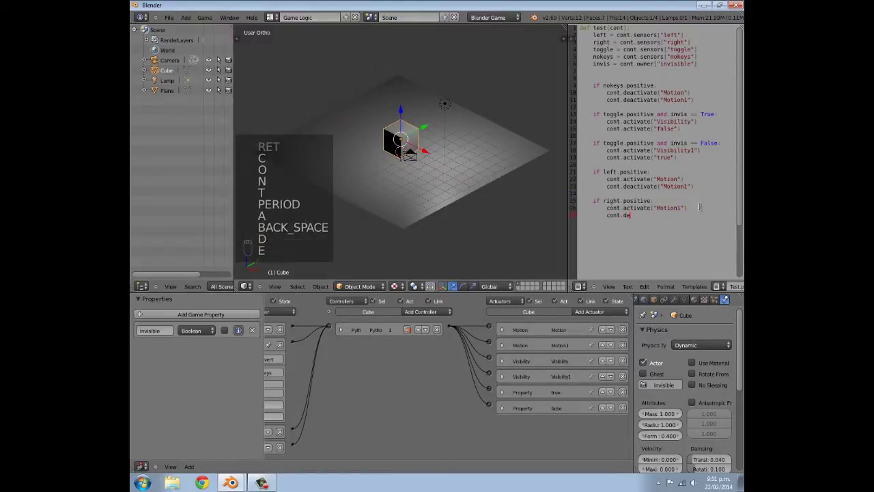
Step: Add cont.deactivate("Motion") under the right-key branch so it cancels leftward motion
{"action": "key", "text": "c"}
{"action": "key", "text": "t"}
{"action": "key", "text": "a"}
{"action": "key", "text": "t"}
{"action": "key", "text": "i"}
{"action": "key", "text": "v"}
{"action": "key", "text": "e"}
{"action": "key", "text": "shift+9"}
{"action": "key", "text": "shift+'"}
{"action": "key", "text": "shift+m"}
{"action": "key", "text": "o"}
{"action": "key", "text": "t"}
{"action": "key", "text": "o"}
{"action": "key", "text": "i"}
{"action": "key", "text": "n"}
{"action": "key", "text": "shift+'"}
{"action": "key", "text": "shift+0"}
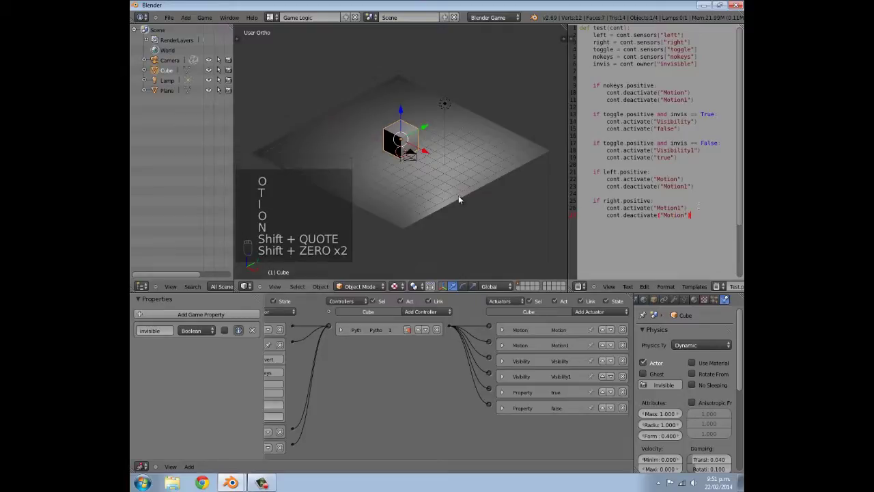
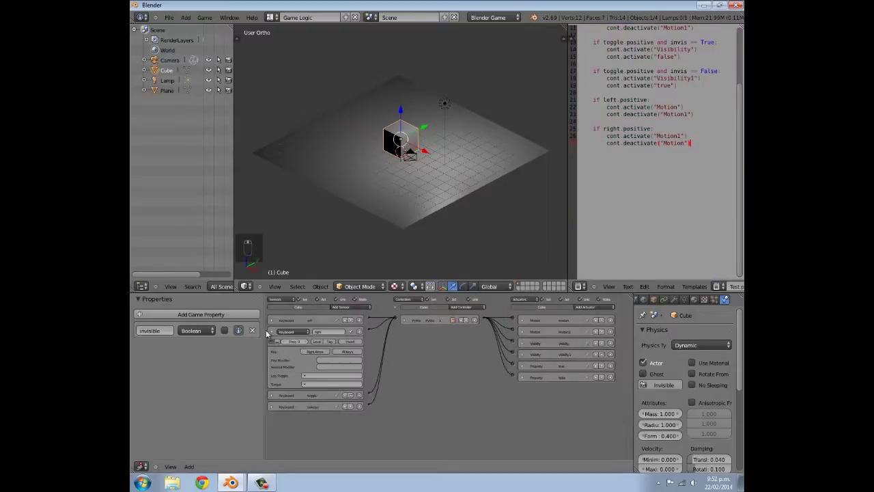
Step: Collapse the right-arrow Keyboard sensor brick and orbit the 3D view over the plane
{"action": "left_click_drag", "start_coordinate": [273, 332], "coordinate": [422, 412]}
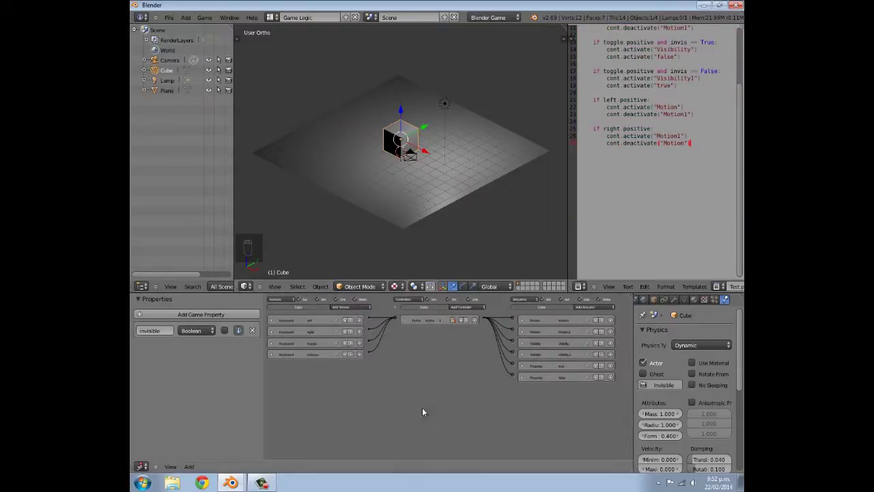
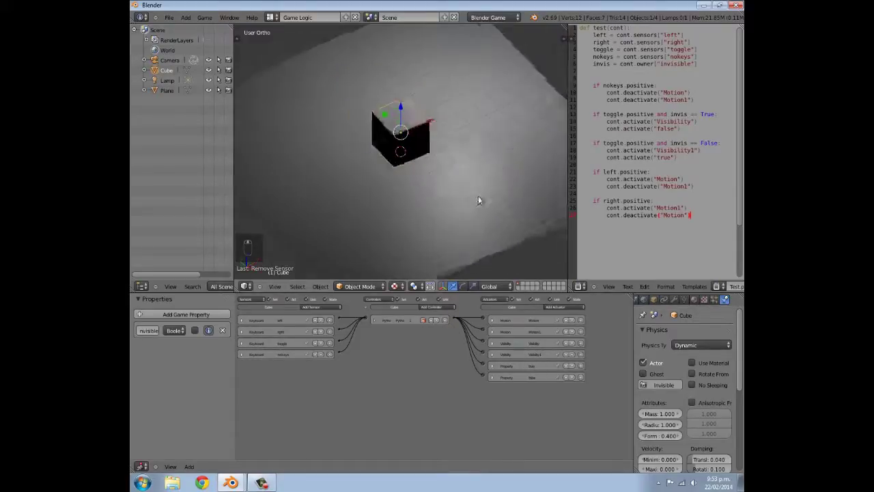
{"action": "left_click_drag", "start_coordinate": [499, 196], "coordinate": [464, 160]}
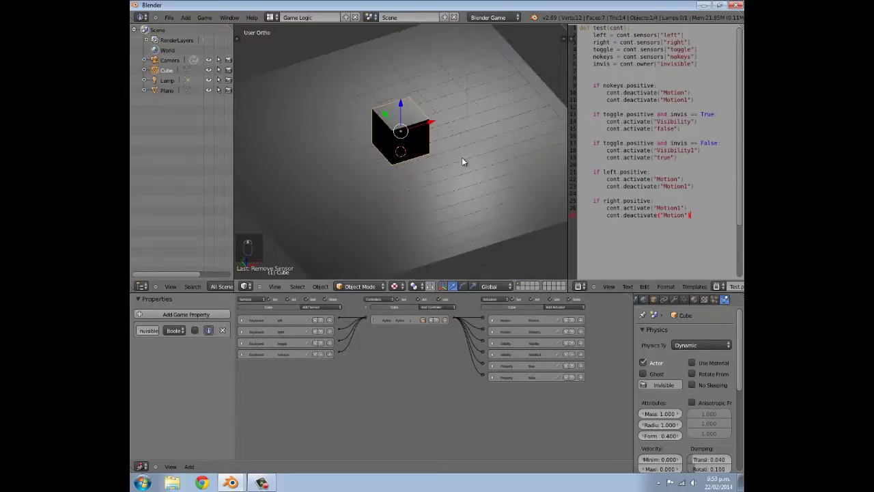